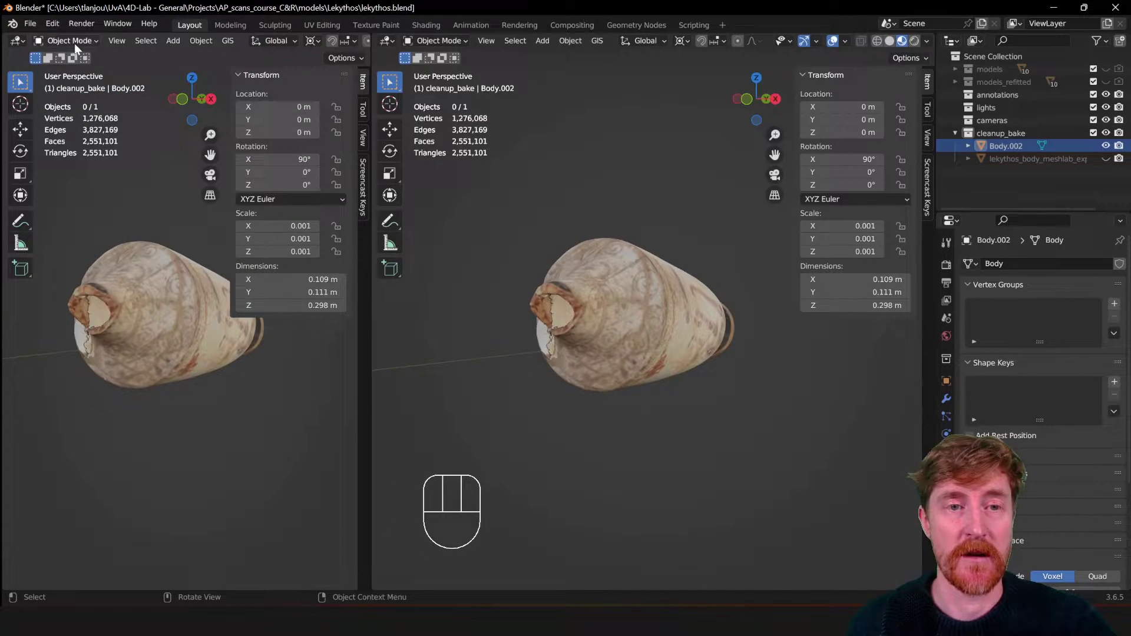
Show Body.002's material nodes in a Shader Editor, framing the Image Texture, Principled BSDF and Material Output
{"action": "left_click", "coordinate": [24, 42]}
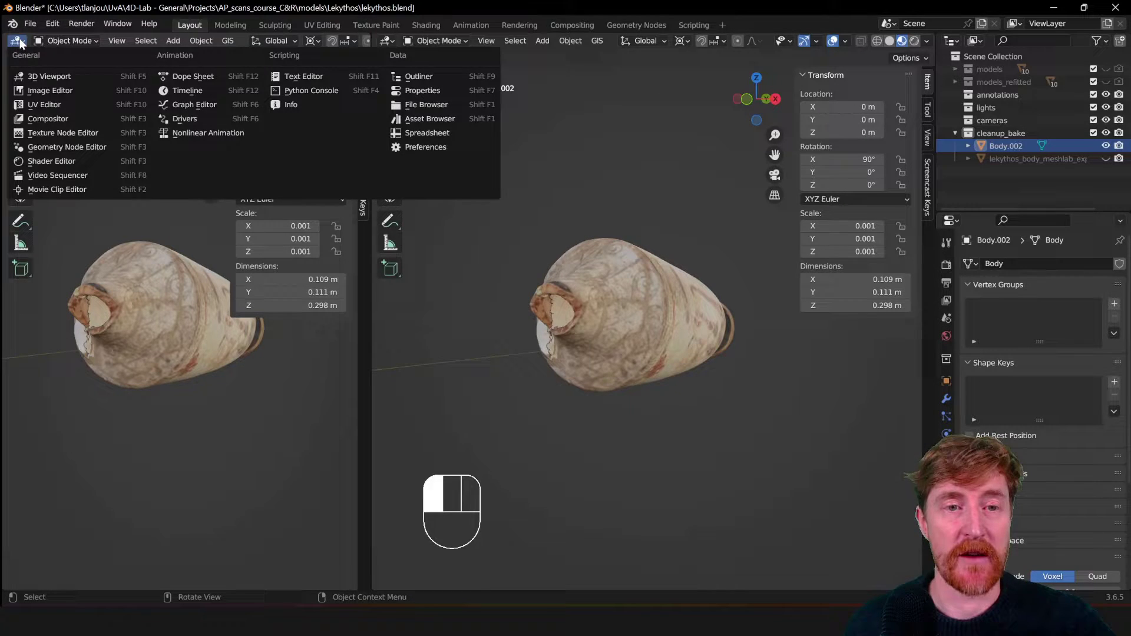
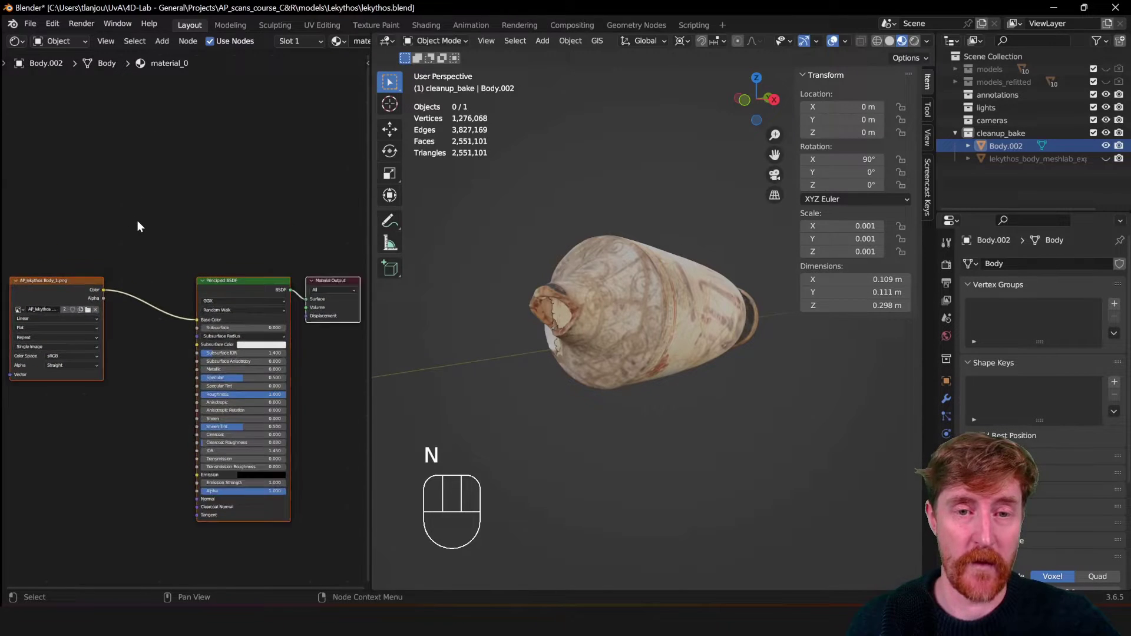
{"action": "left_click_drag", "start_coordinate": [190, 235], "coordinate": [124, 96]}
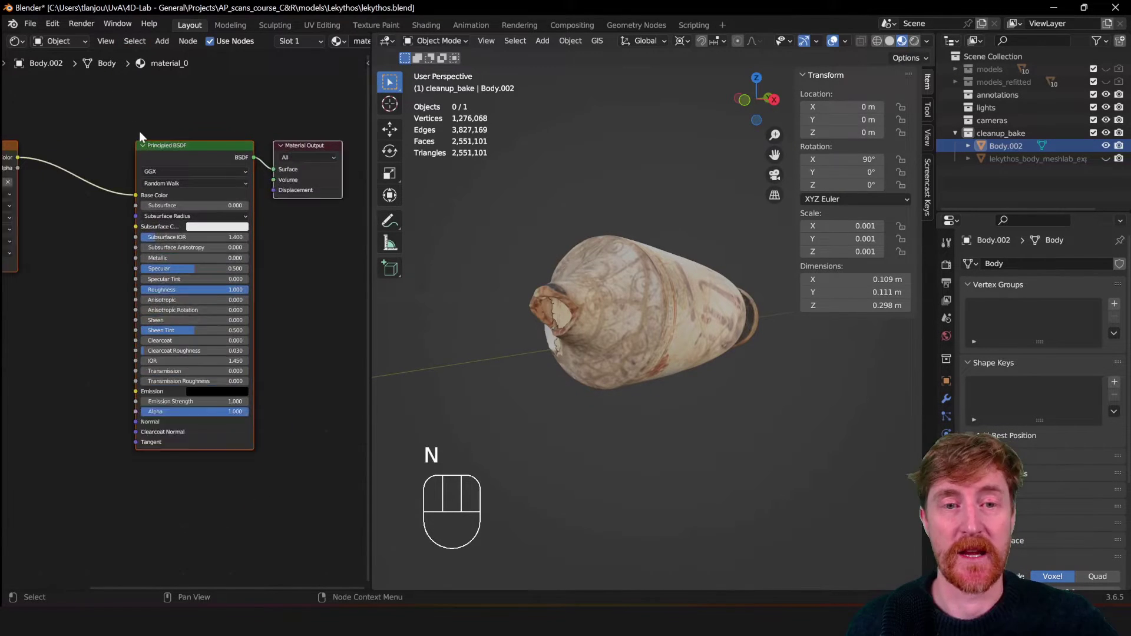
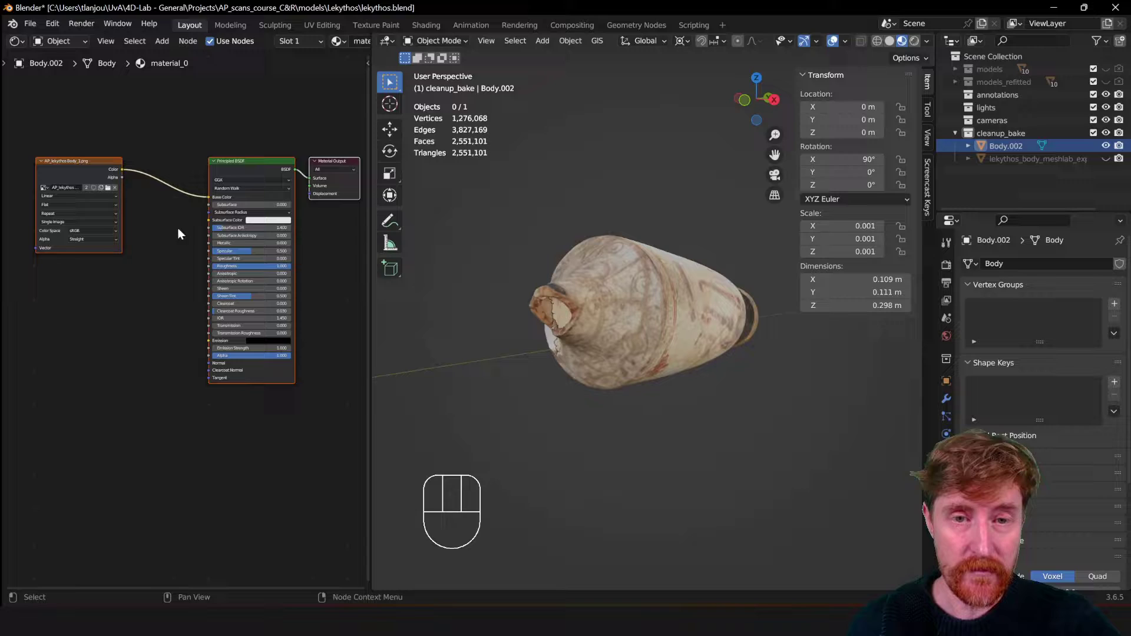
{"action": "middle_click", "coordinate": [152, 304]}
{"action": "left_click_drag", "start_coordinate": [128, 321], "coordinate": [174, 279]}
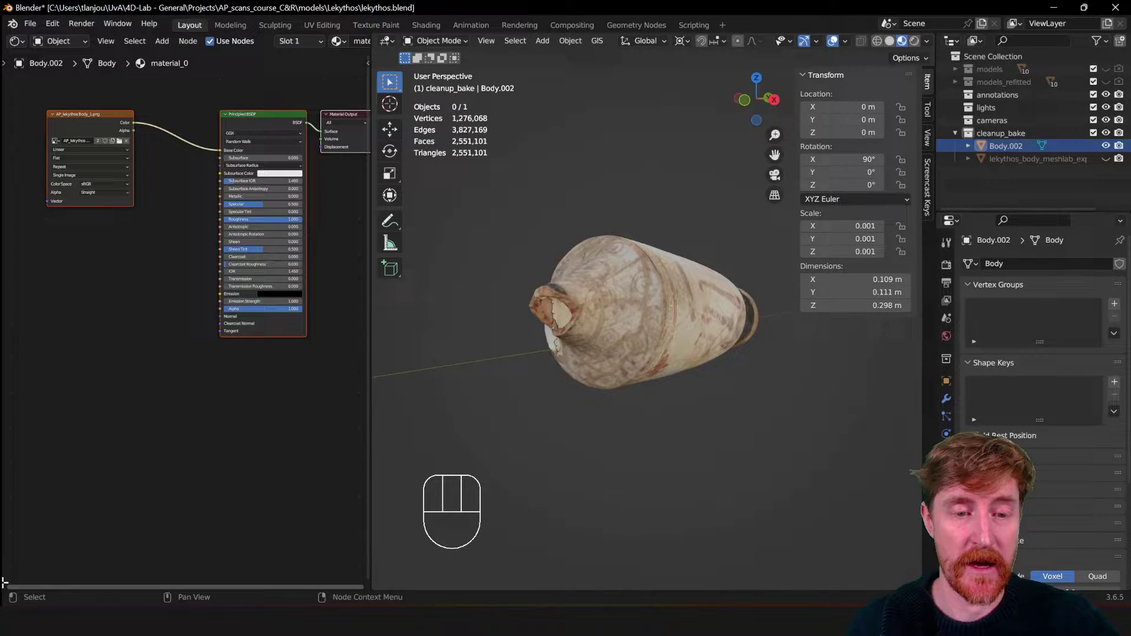
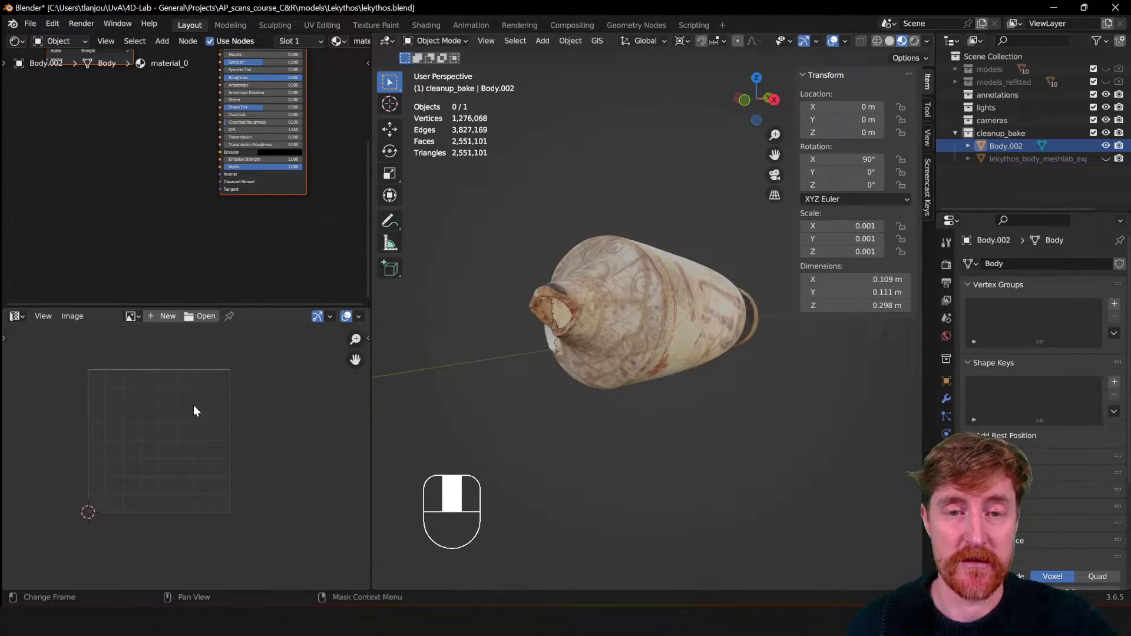
Zoom the empty canvas of the new Image Editor below the material nodes
{"action": "left_click_drag", "start_coordinate": [246, 421], "coordinate": [254, 416]}
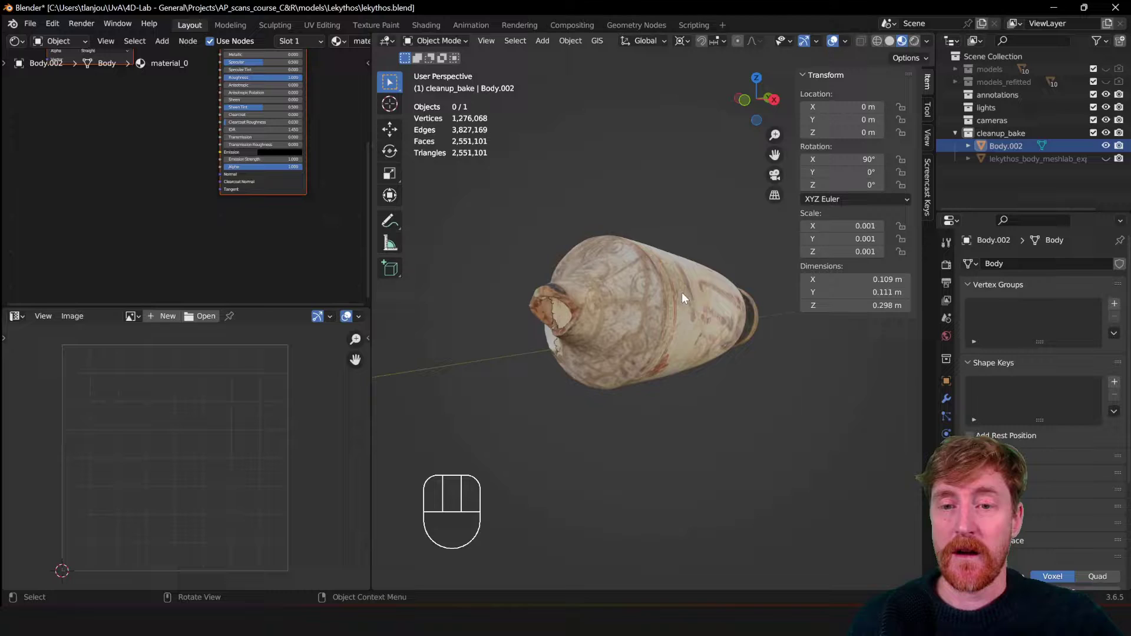
Hide Body.002 and show the white lekythos_body_meshlab_export mesh to compare it from several angles
{"action": "left_click_drag", "start_coordinate": [644, 258], "coordinate": [633, 278]}
{"action": "left_click_drag", "start_coordinate": [665, 252], "coordinate": [623, 275]}
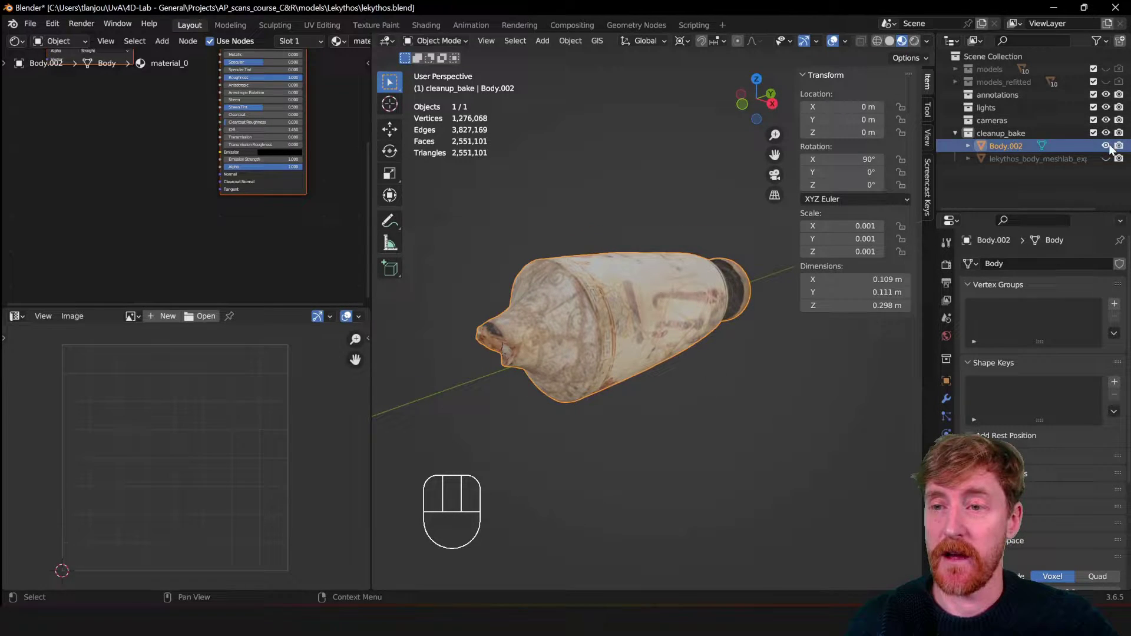
{"action": "left_click", "coordinate": [1106, 164]}
{"action": "left_click", "coordinate": [1113, 150]}
{"action": "left_click", "coordinate": [1033, 164]}
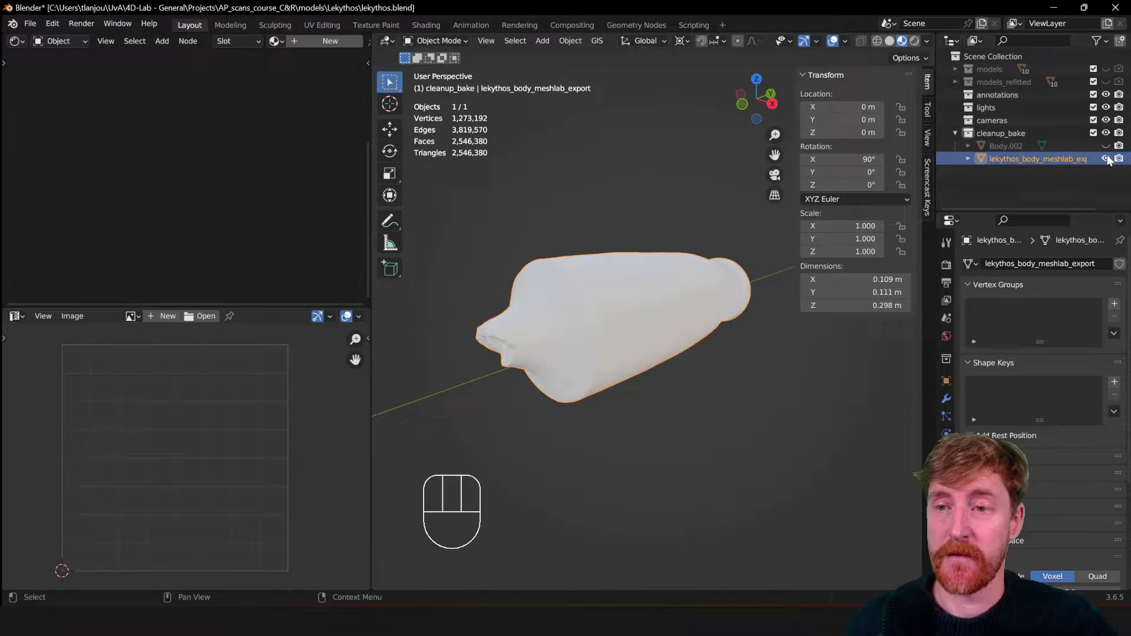
{"action": "left_click_drag", "start_coordinate": [657, 310], "coordinate": [678, 279]}
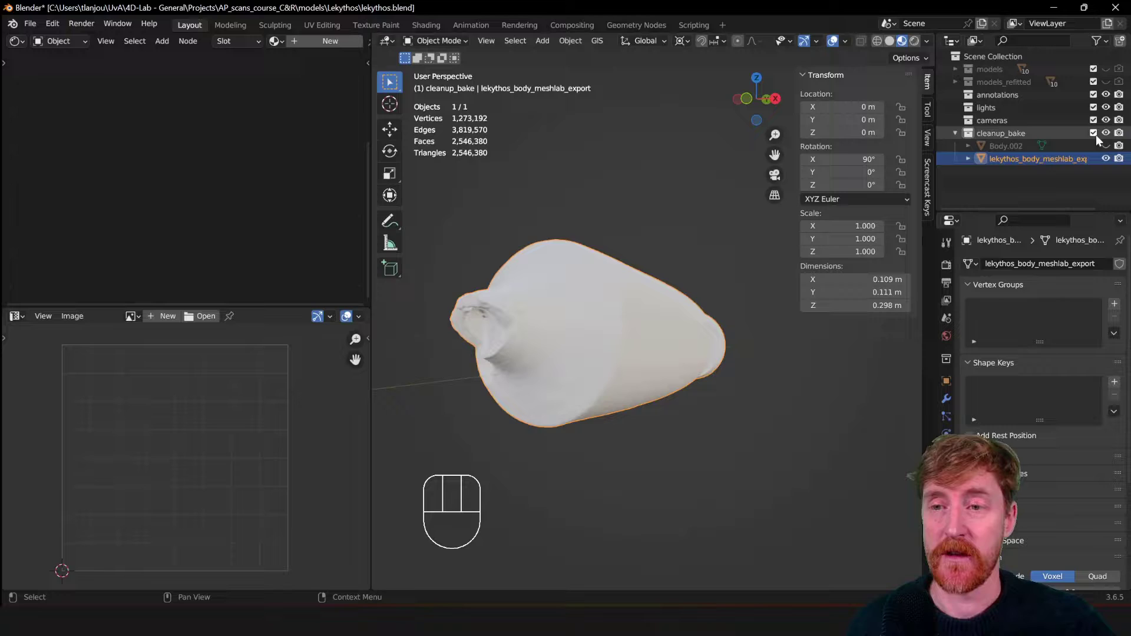
Show the textured Body.002 again and make it the active object
{"action": "left_click", "coordinate": [1106, 158]}
{"action": "left_click_drag", "start_coordinate": [1108, 146], "coordinate": [1069, 150]}
{"action": "left_click", "coordinate": [1014, 151]}
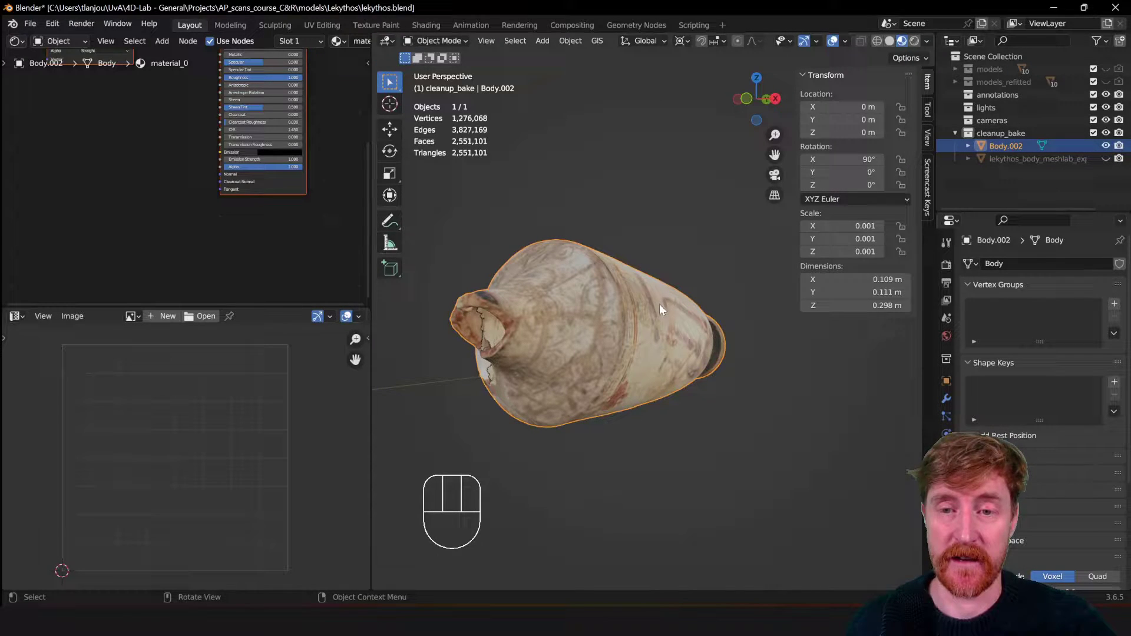
View Body.002's UVs over the AP_lekythos Body_1.png texture and select a linked UV island in Edit Mode
{"action": "key", "text": "Tab"}
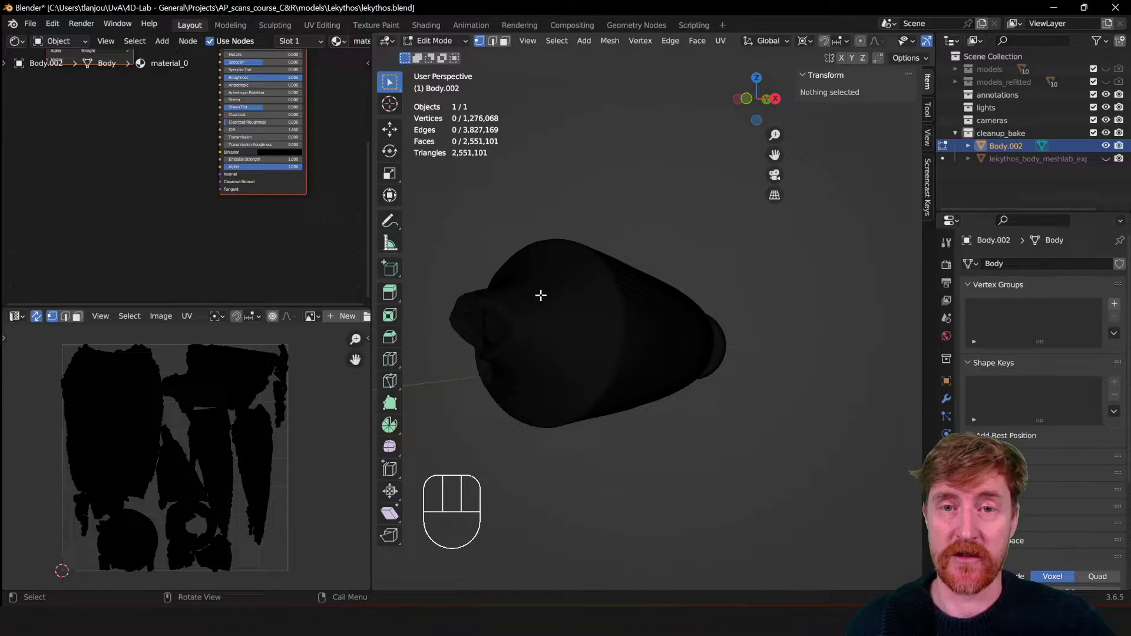
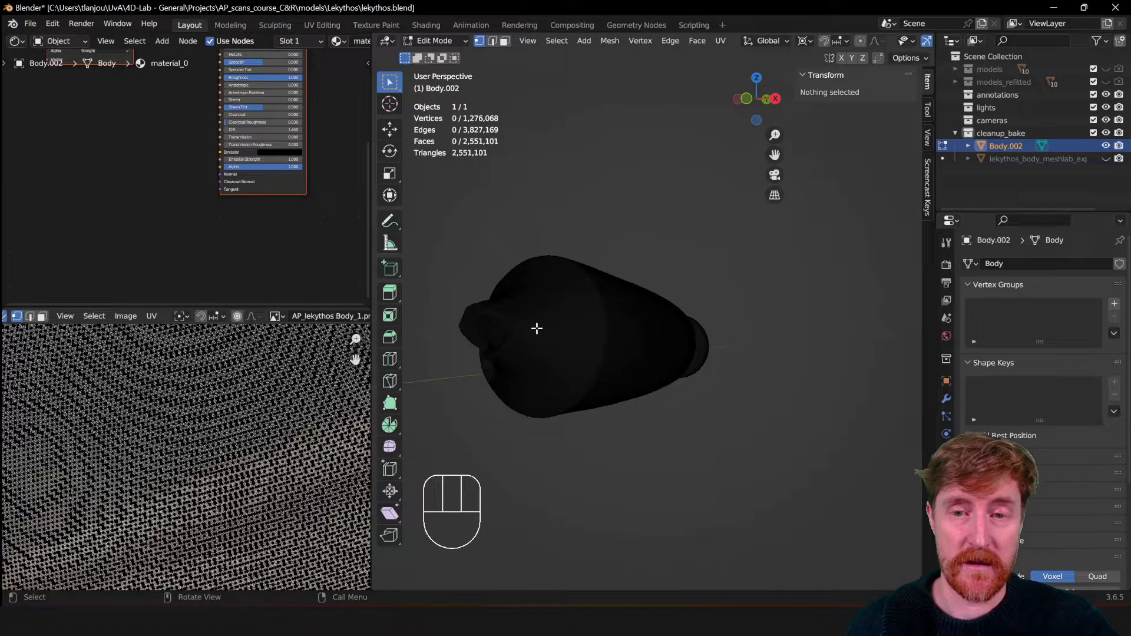
{"action": "key", "text": "Tab"}
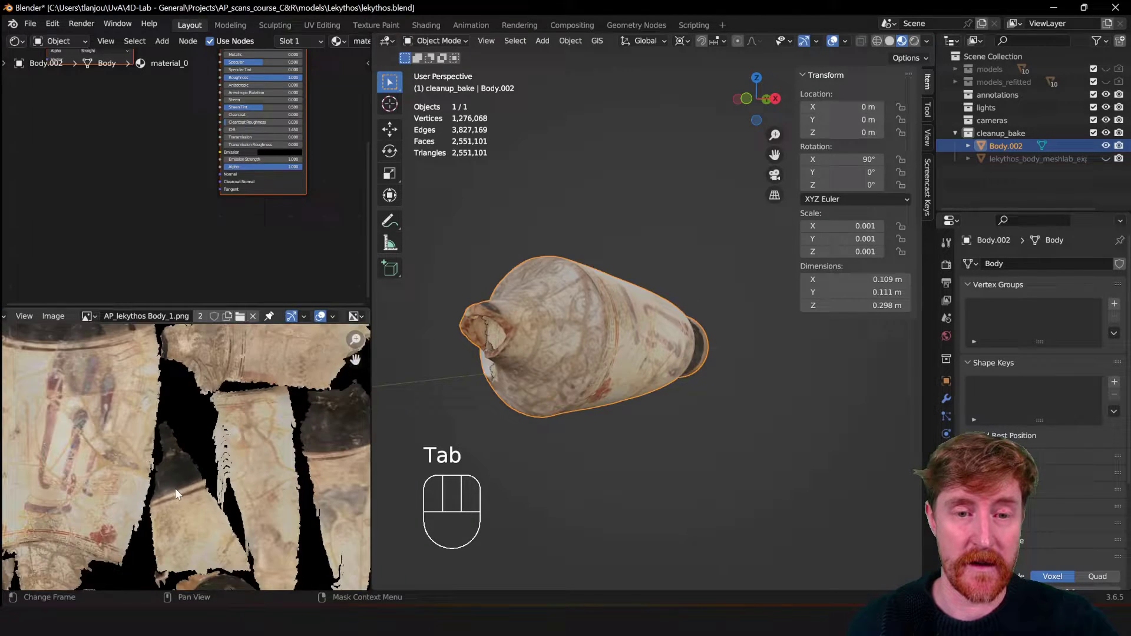
{"action": "left_click_drag", "start_coordinate": [147, 486], "coordinate": [208, 517]}
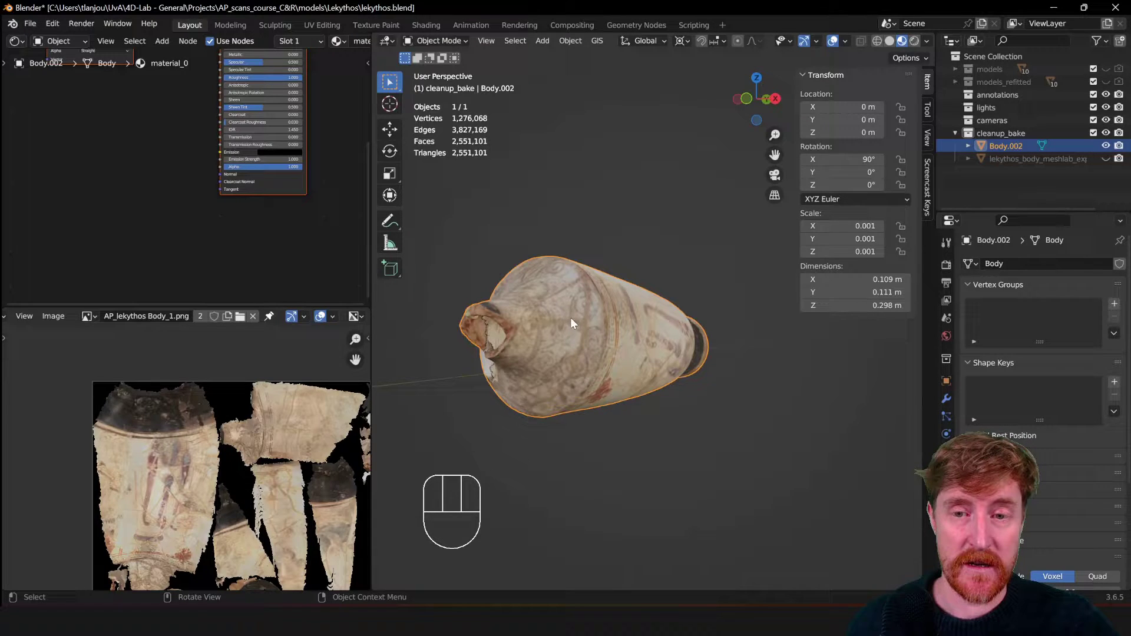
{"action": "key", "text": "Tab"}
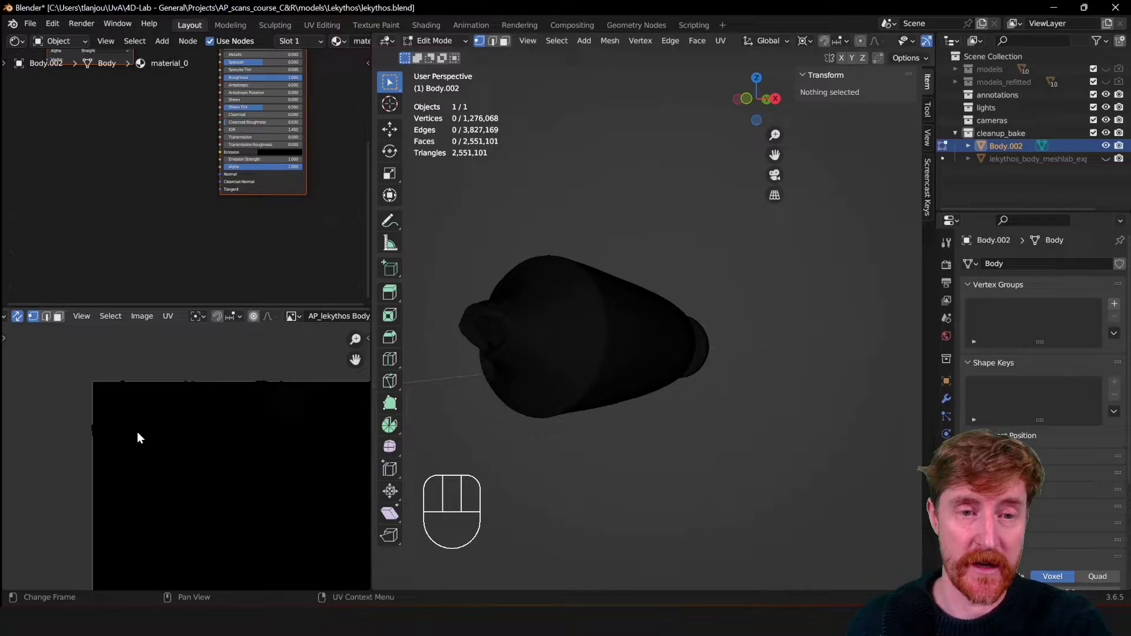
{"action": "key", "text": "l"}
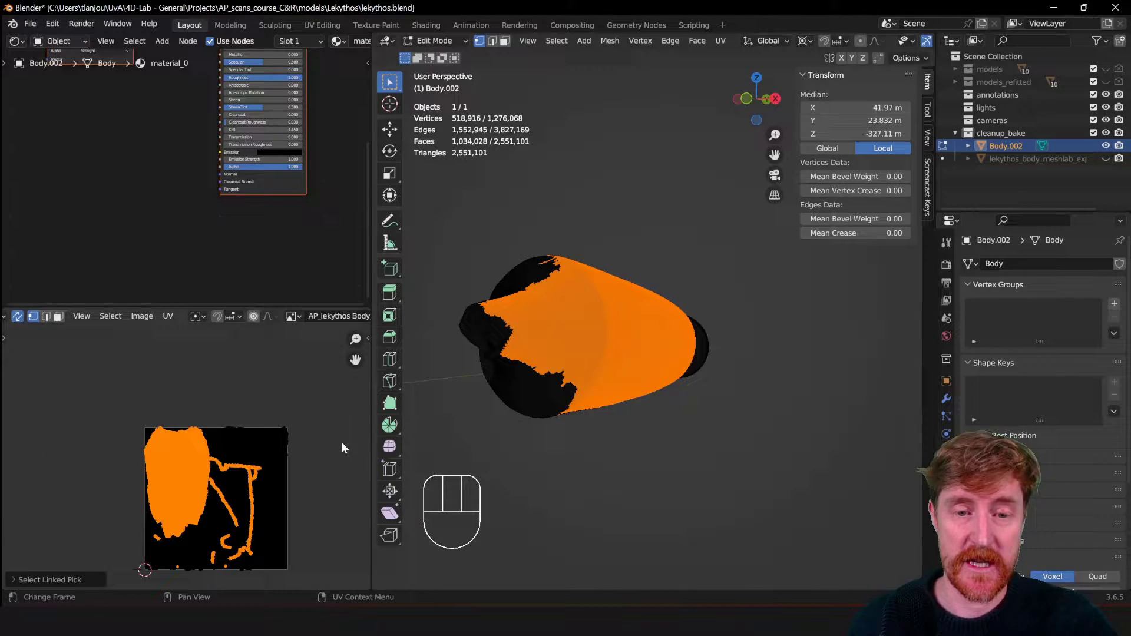
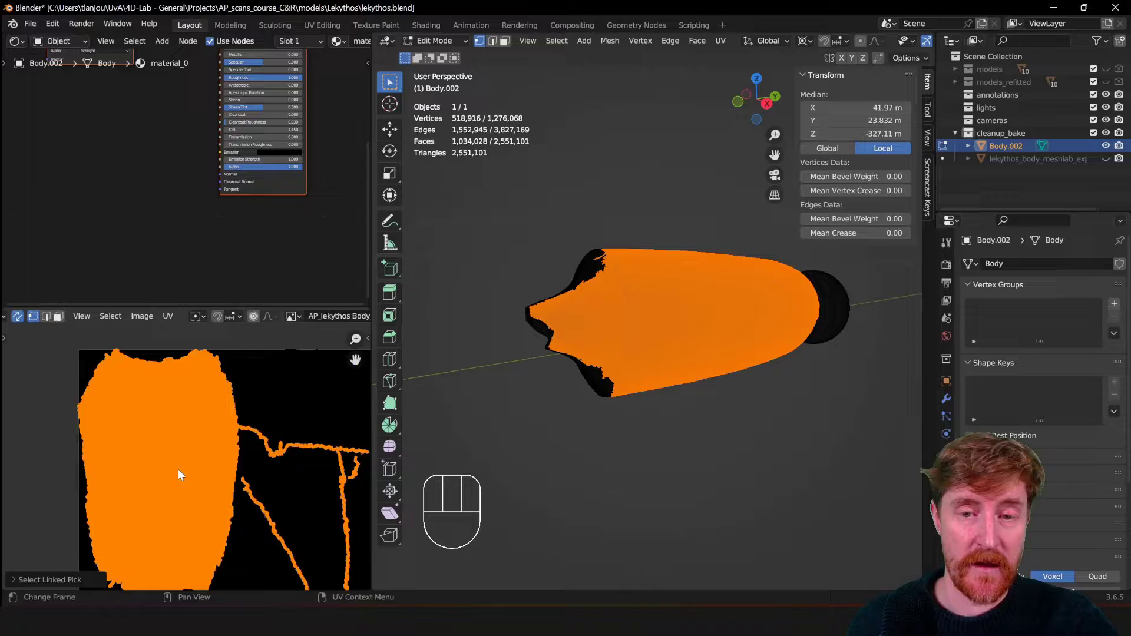
Return to Object Mode, hide Body.002 and make lekythos_body_meshlab_export visible and active
{"action": "key", "text": "Tab"}
{"action": "left_click_drag", "start_coordinate": [1107, 150], "coordinate": [1069, 165]}
{"action": "double_click", "coordinate": [1051, 170]}
{"action": "left_click", "coordinate": [1107, 163]}
Orbit the view to inspect the untextured export mesh from all sides
{"action": "left_click_drag", "start_coordinate": [698, 338], "coordinate": [592, 364]}
{"action": "left_click_drag", "start_coordinate": [565, 354], "coordinate": [613, 333]}
{"action": "left_click_drag", "start_coordinate": [574, 360], "coordinate": [624, 332]}
{"action": "left_click_drag", "start_coordinate": [576, 346], "coordinate": [610, 356]}
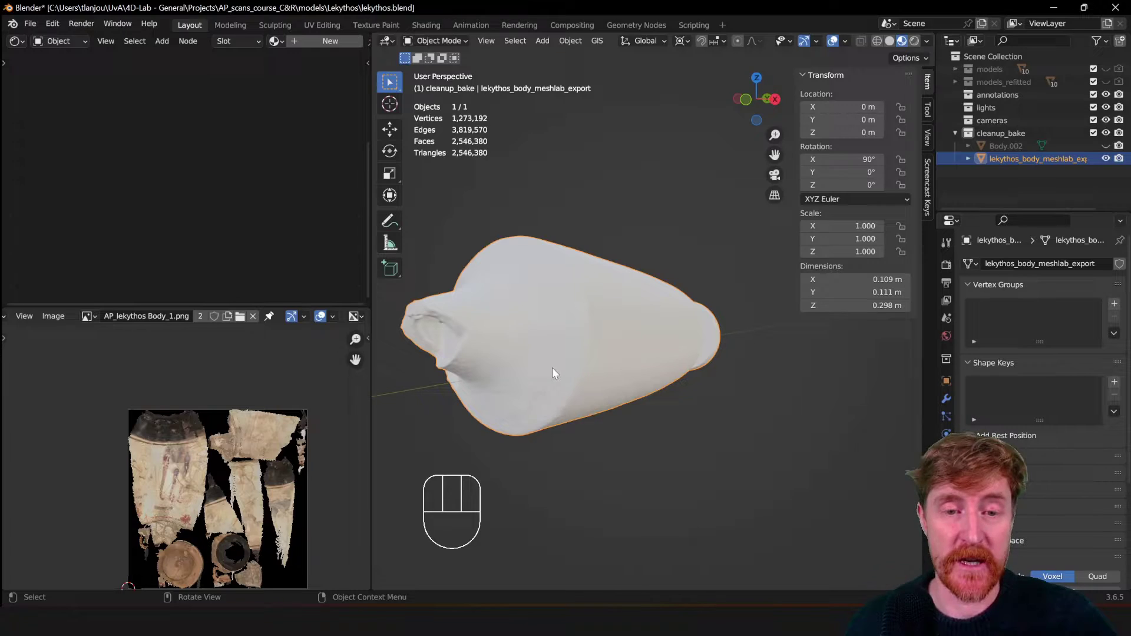
{"action": "left_click_drag", "start_coordinate": [573, 374], "coordinate": [593, 377]}
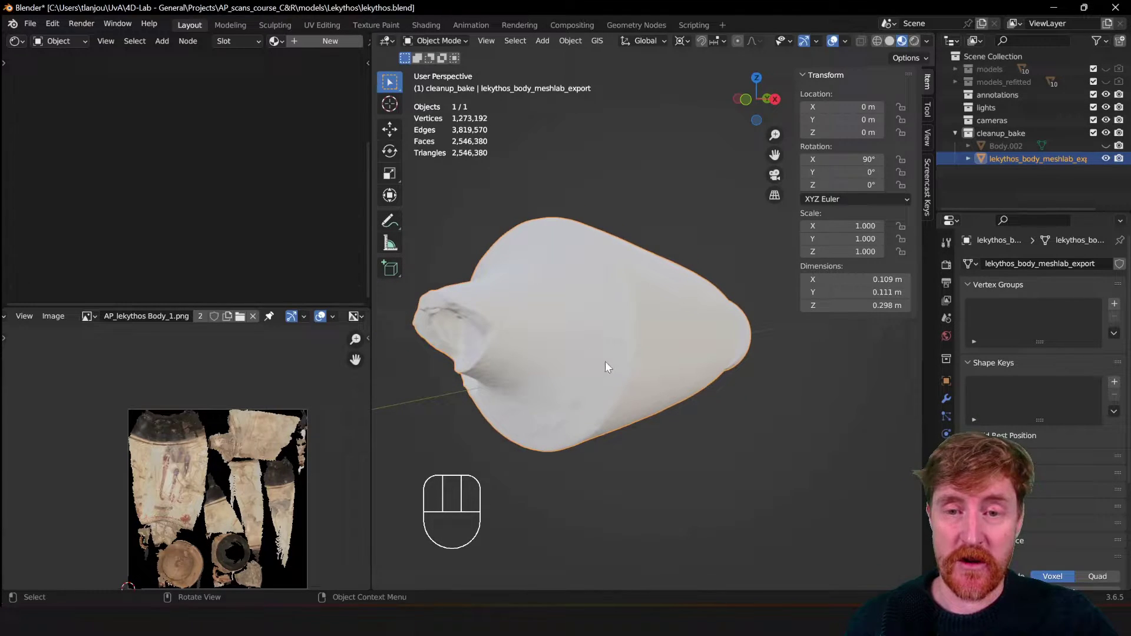
Edit the meshlab export mesh and bring up UV unwrapping for its whole geometry
{"action": "key", "text": "Tab"}
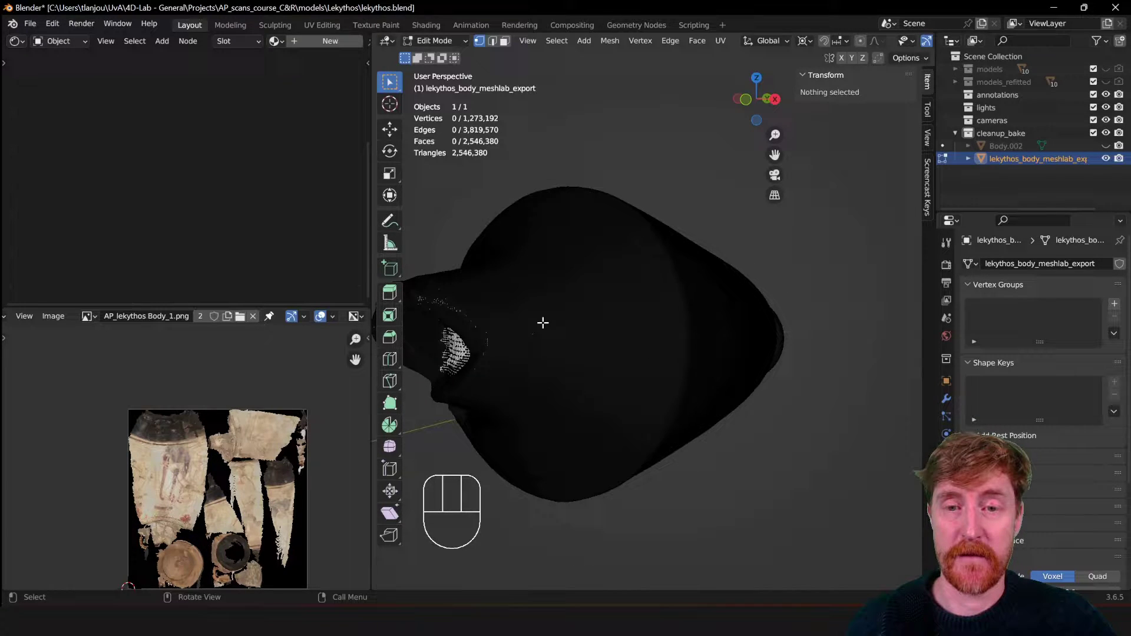
{"action": "key", "text": "u"}
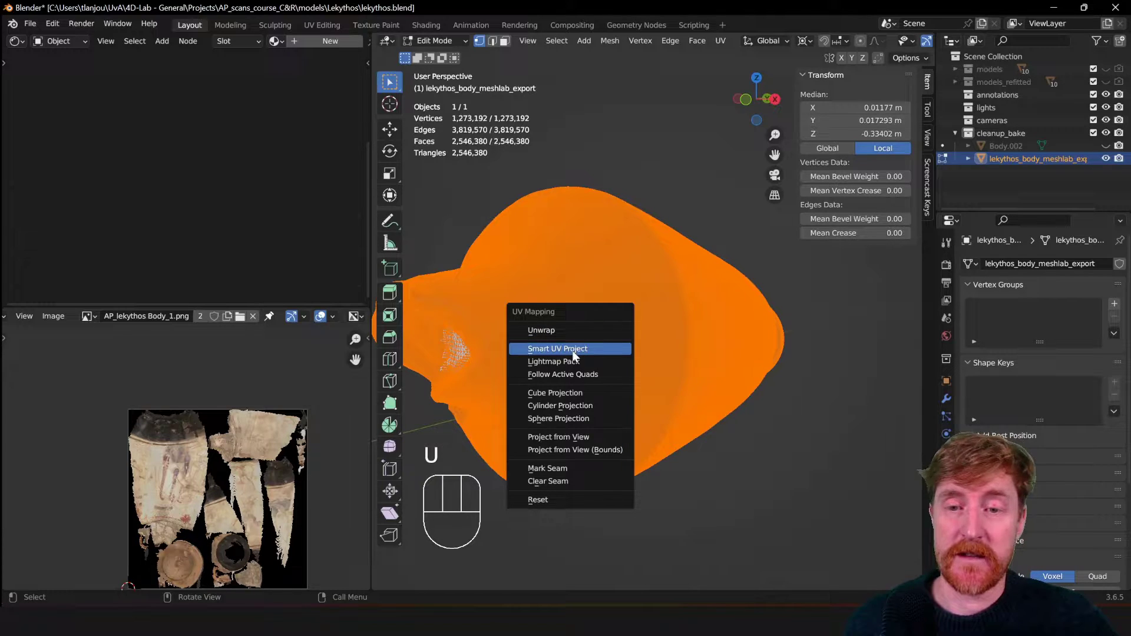
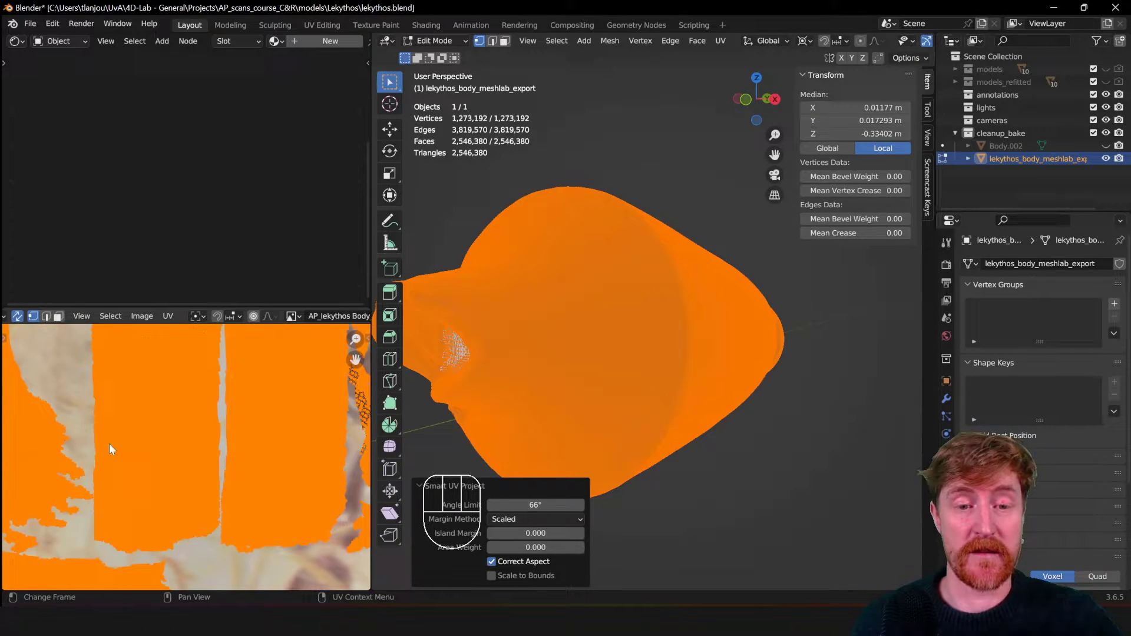
{"action": "middle_click", "coordinate": [149, 448]}
{"action": "middle_click", "coordinate": [196, 505]}
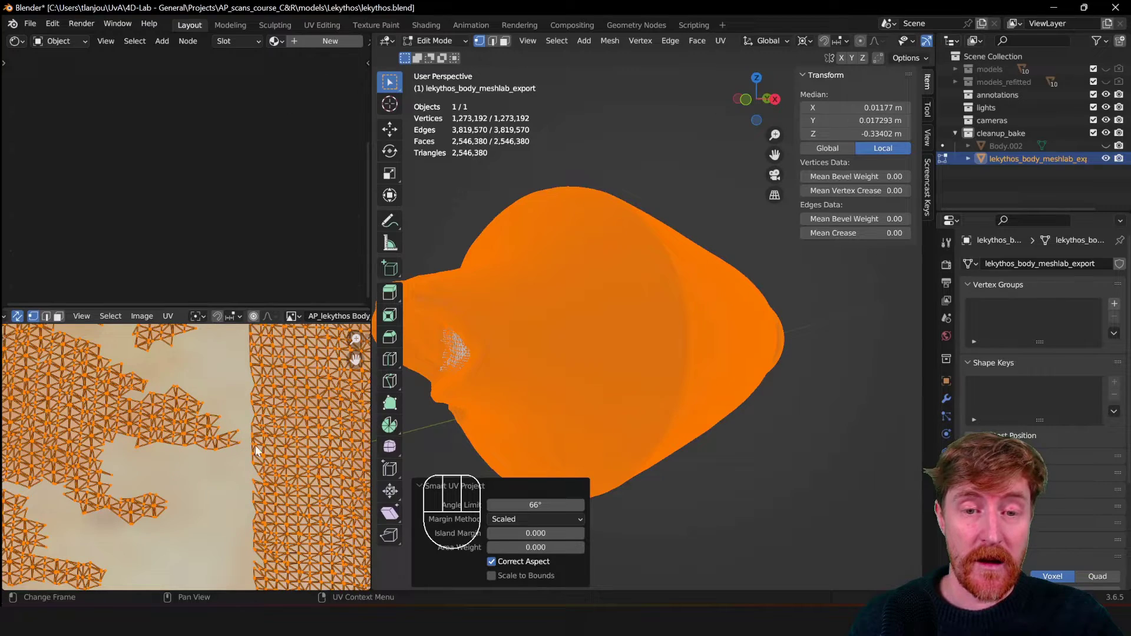
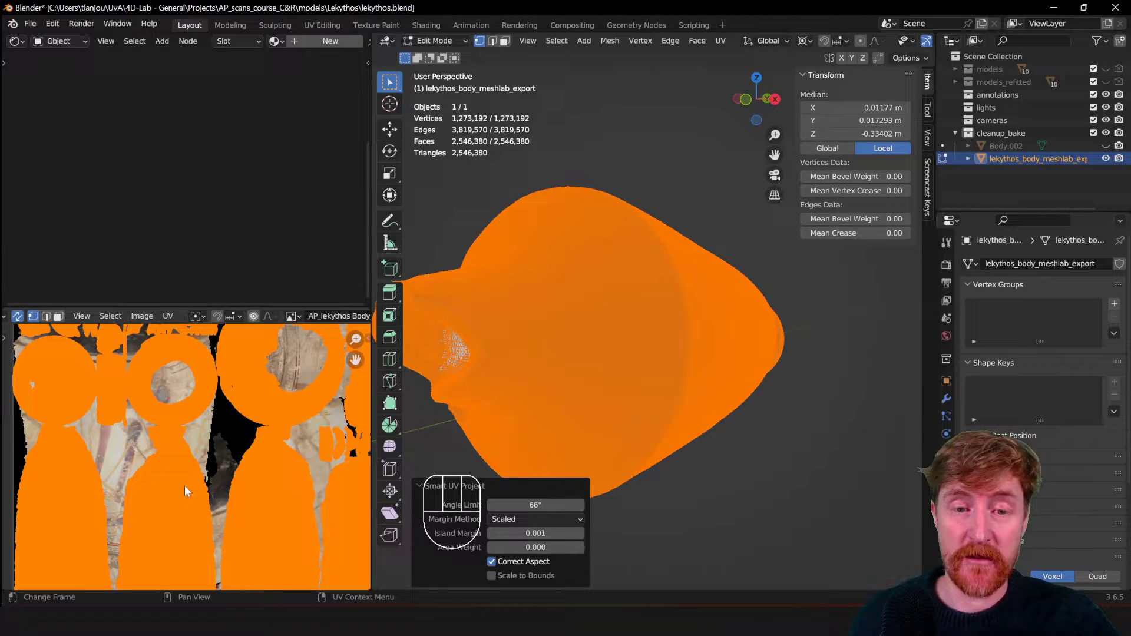
Zoom the UV Editor to show the export mesh's islands over another AP_lekythos image
{"action": "left_click_drag", "start_coordinate": [302, 319], "coordinate": [190, 435]}
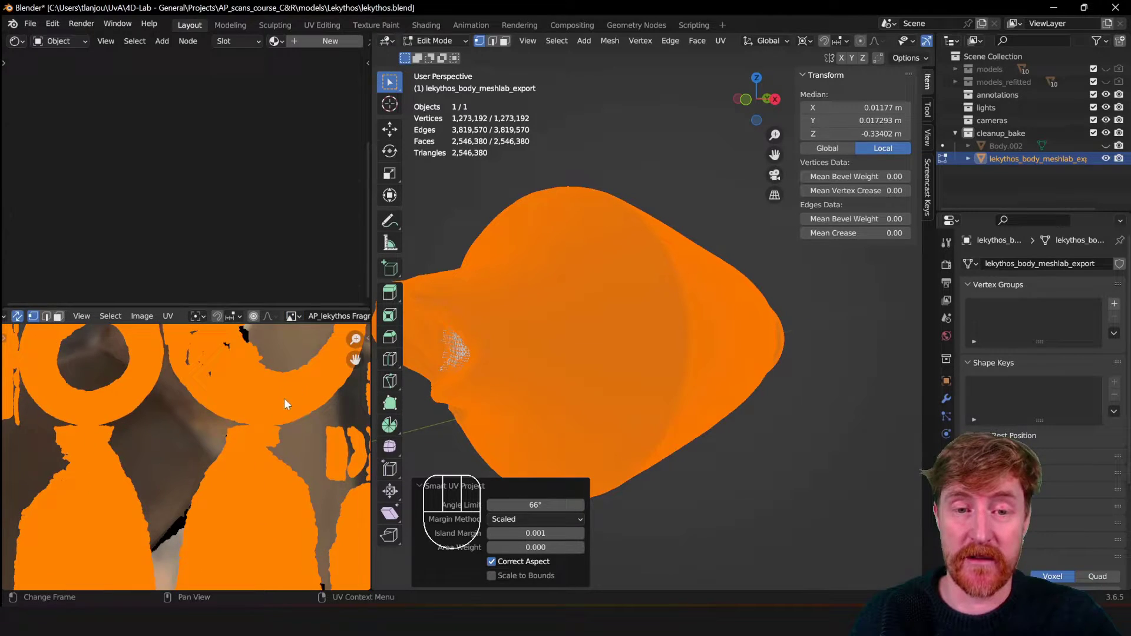
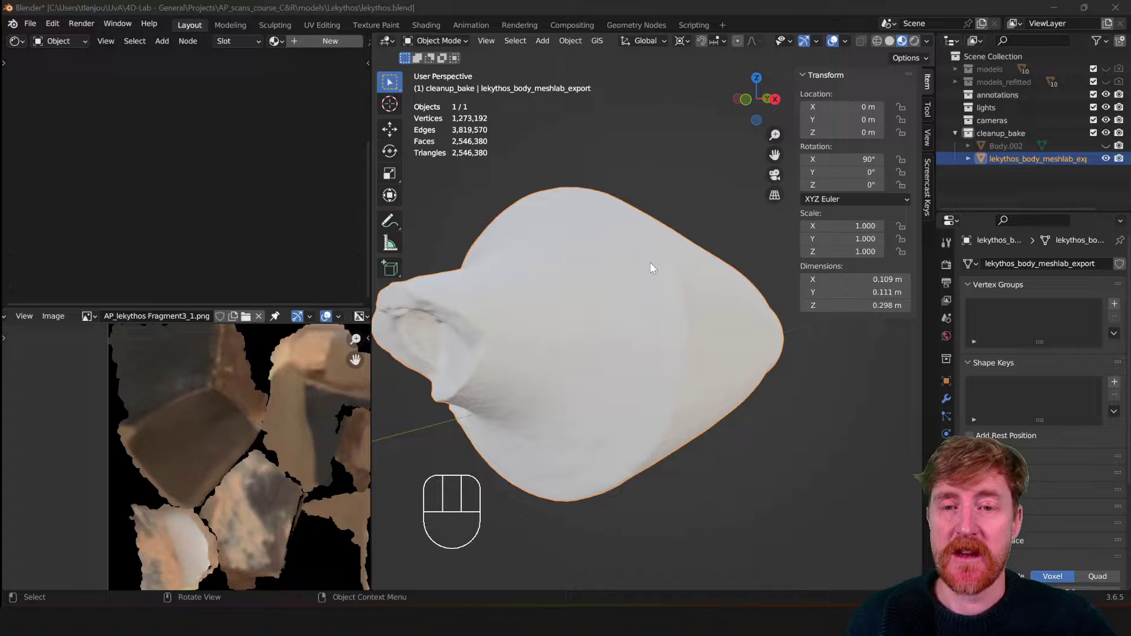
Create a new Principled BSDF material named lekythos_bake on the cleaned export mesh
{"action": "left_click_drag", "start_coordinate": [682, 351], "coordinate": [677, 350]}
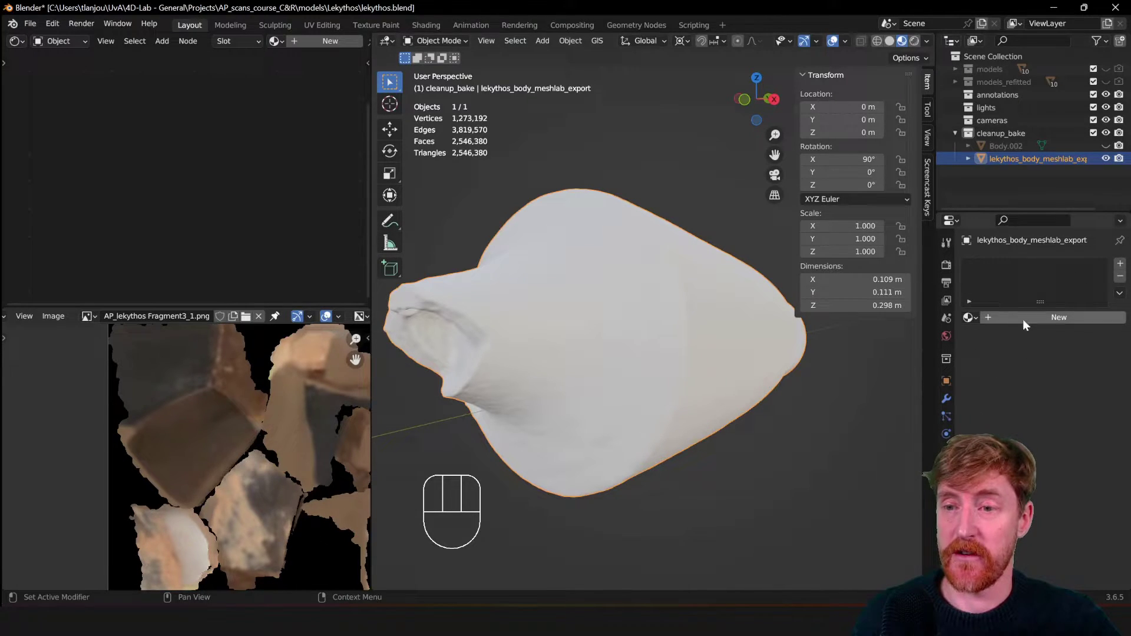
{"action": "left_click_drag", "start_coordinate": [1039, 322], "coordinate": [1043, 422]}
{"action": "left_click", "coordinate": [1004, 264]}
{"action": "left_click_drag", "start_coordinate": [1006, 266], "coordinate": [957, 263]}
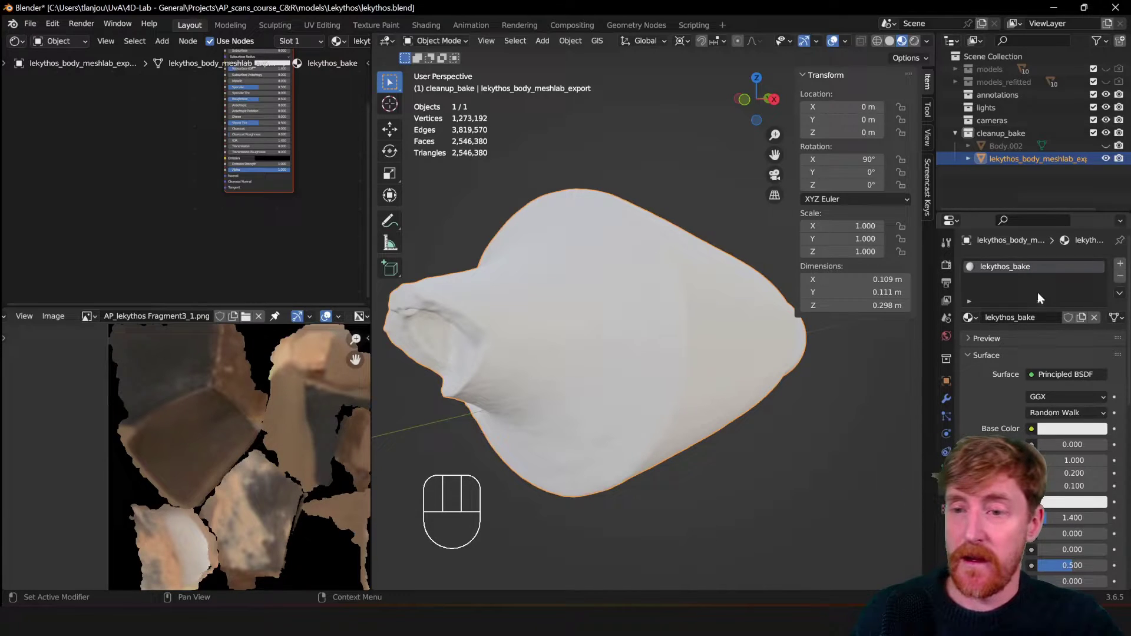
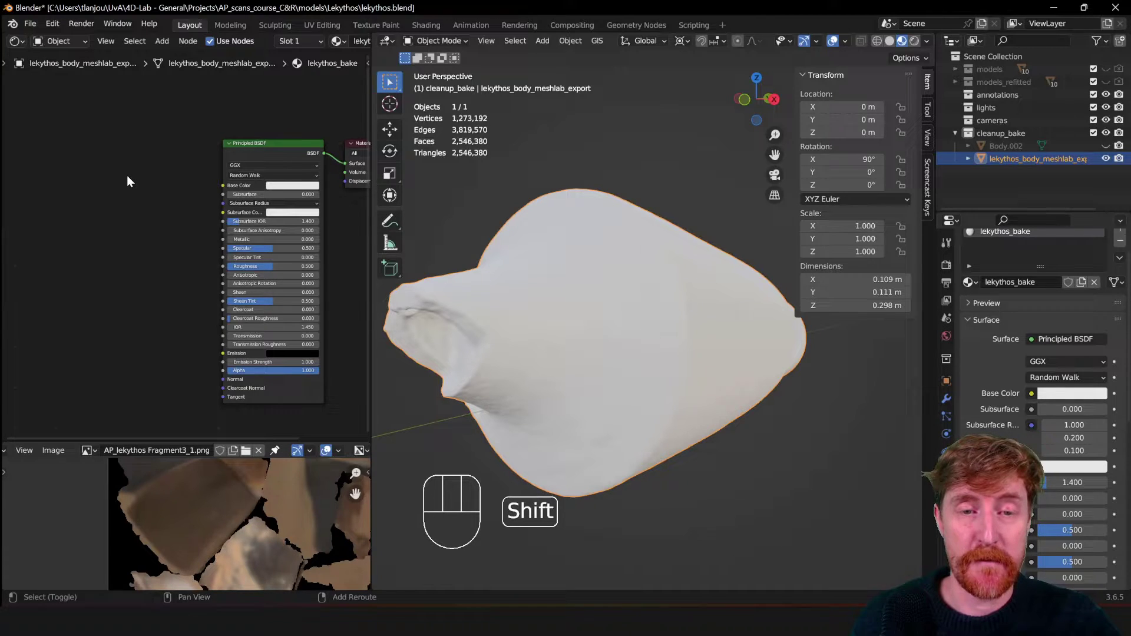
Add an Image Texture node to the lekythos_bake node tree beside the Principled BSDF
{"action": "key", "text": "shift+a"}
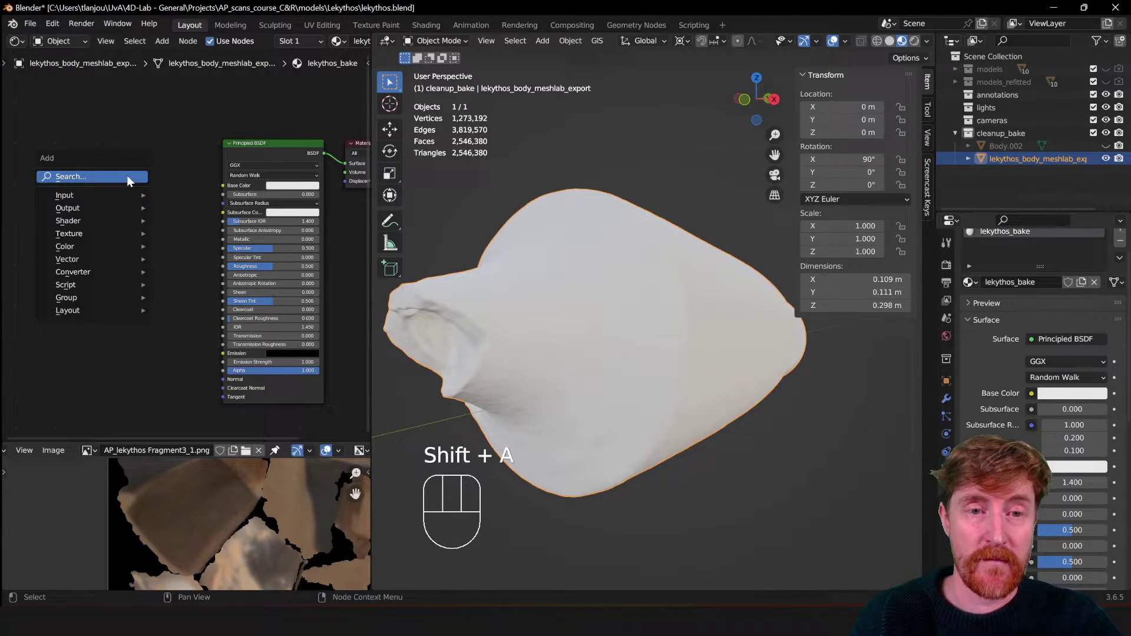
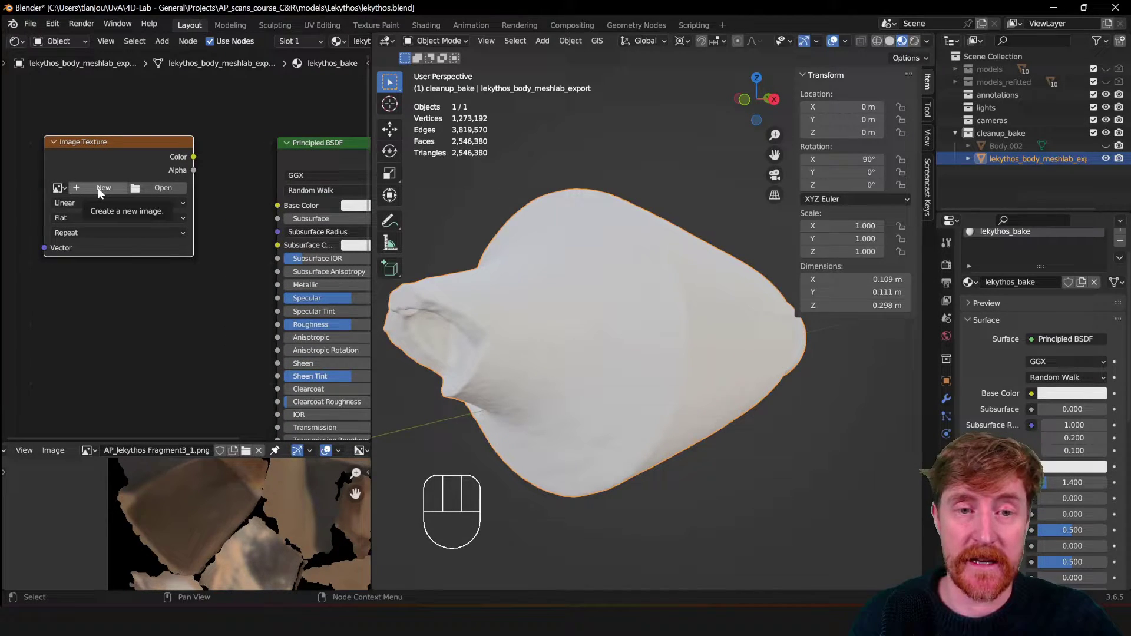
Create a new blank 4096 × 4096 image in the Image Texture node, named after the export mesh
{"action": "left_click_drag", "start_coordinate": [100, 193], "coordinate": [120, 328]}
{"action": "key", "text": "l"}
{"action": "key", "text": "BackSpace"}
{"action": "key", "text": "BackSpace"}
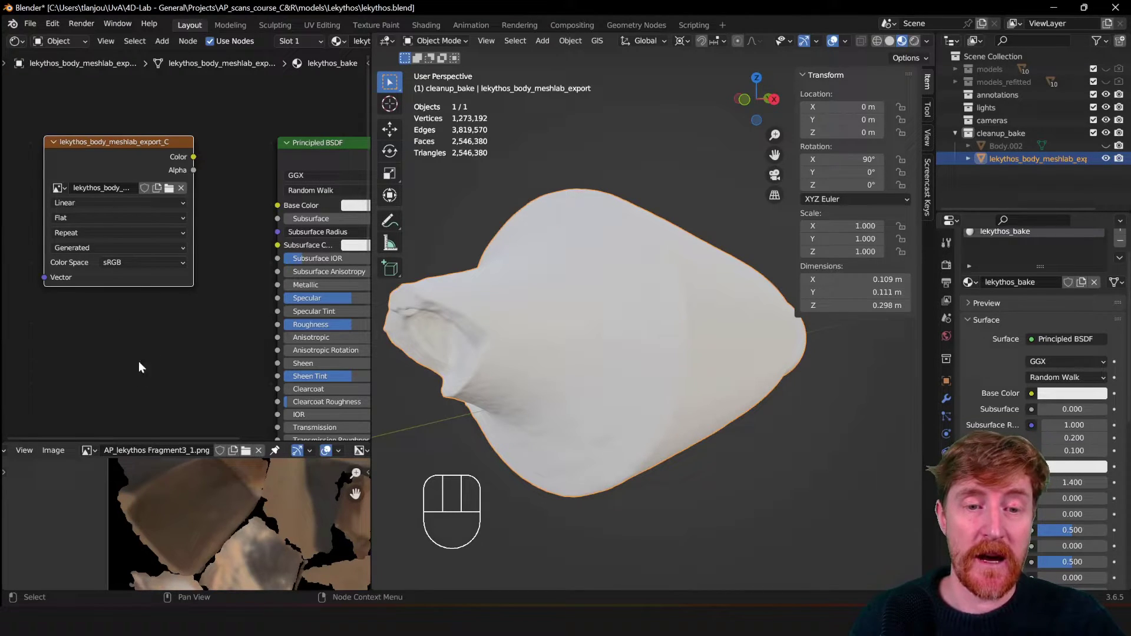
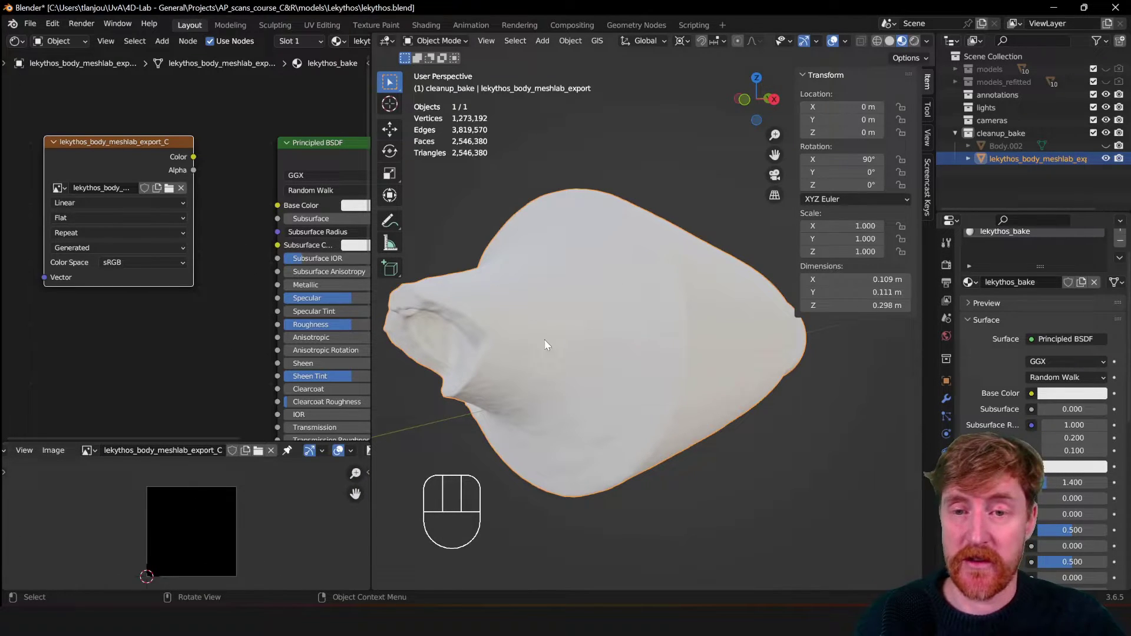
Link the new image texture's Color output into the Principled BSDF Base Color socket
{"action": "left_click_drag", "start_coordinate": [653, 359], "coordinate": [641, 346]}
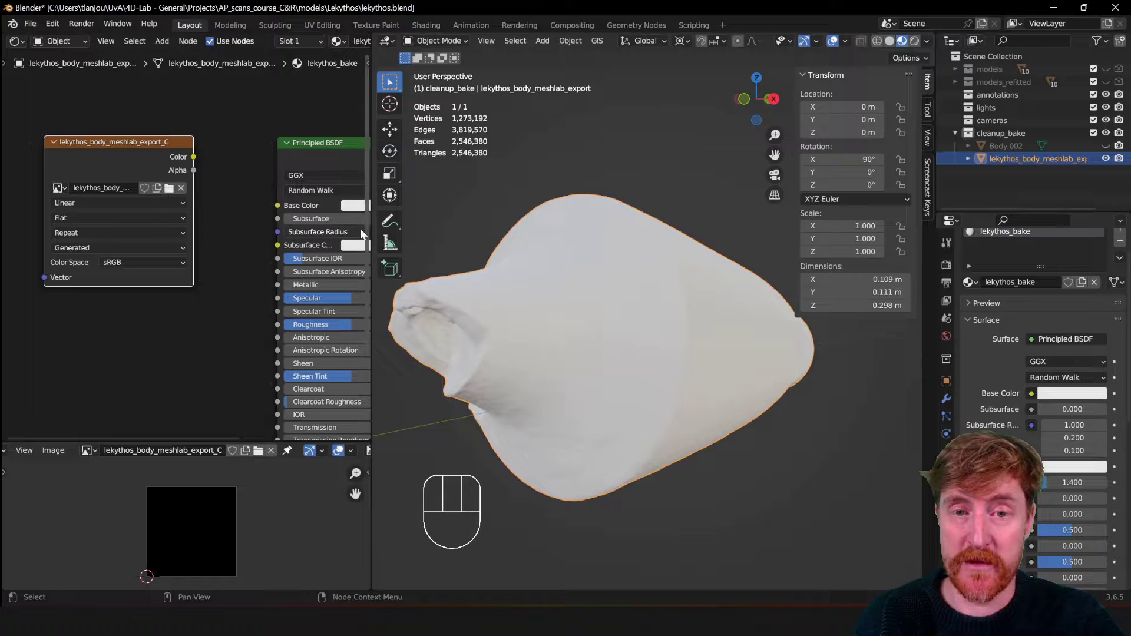
{"action": "middle_click", "coordinate": [264, 295]}
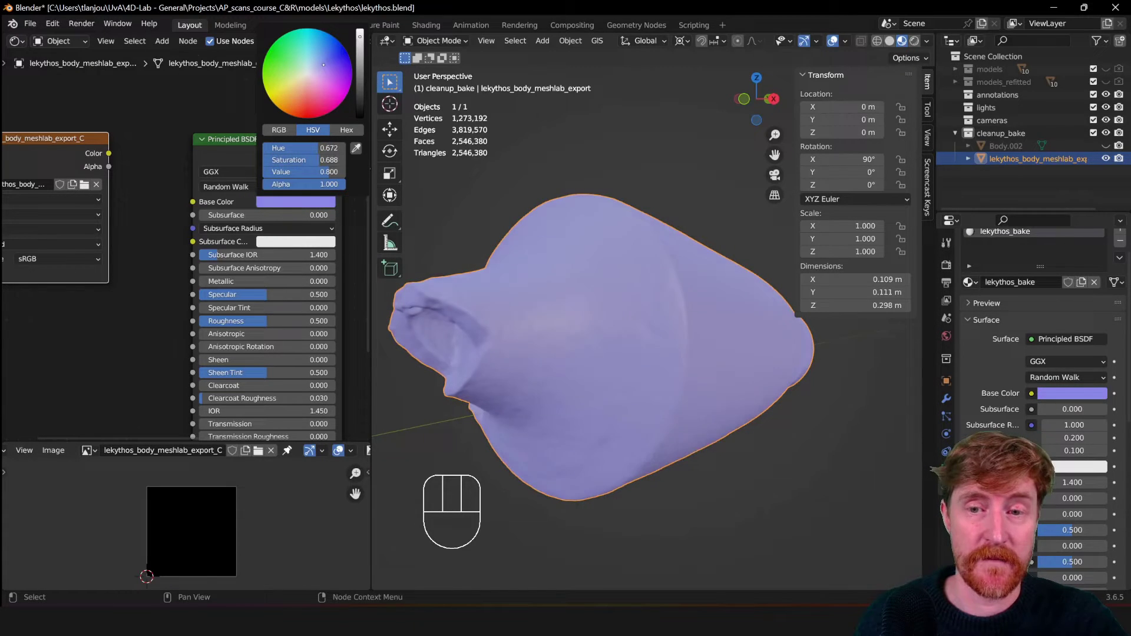
{"action": "left_click", "coordinate": [107, 129]}
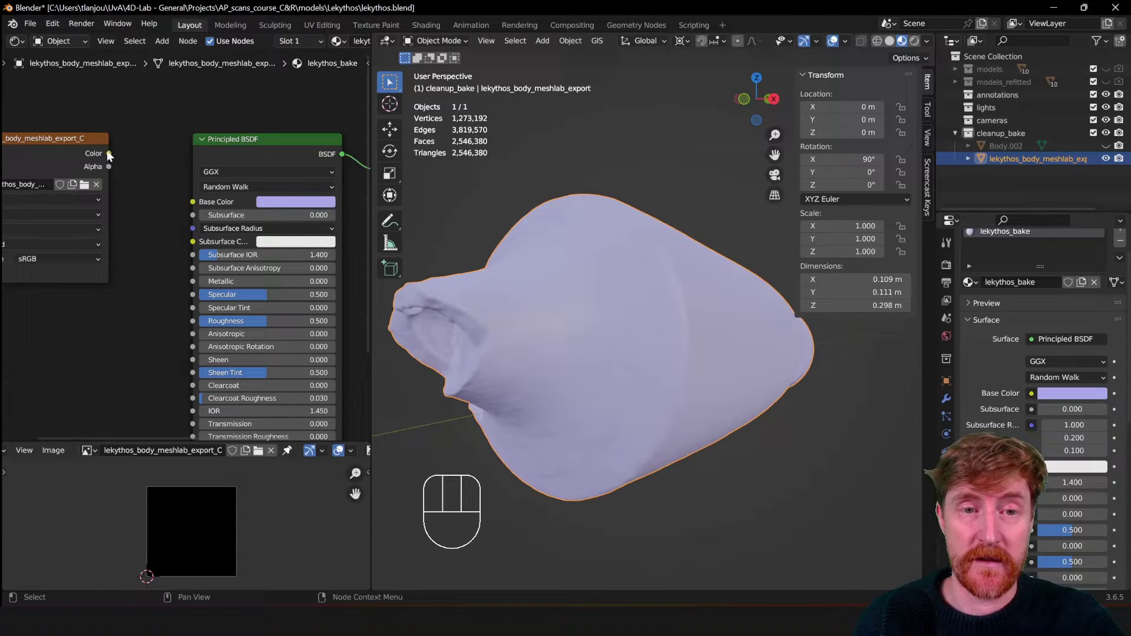
{"action": "left_click_drag", "start_coordinate": [182, 193], "coordinate": [199, 206]}
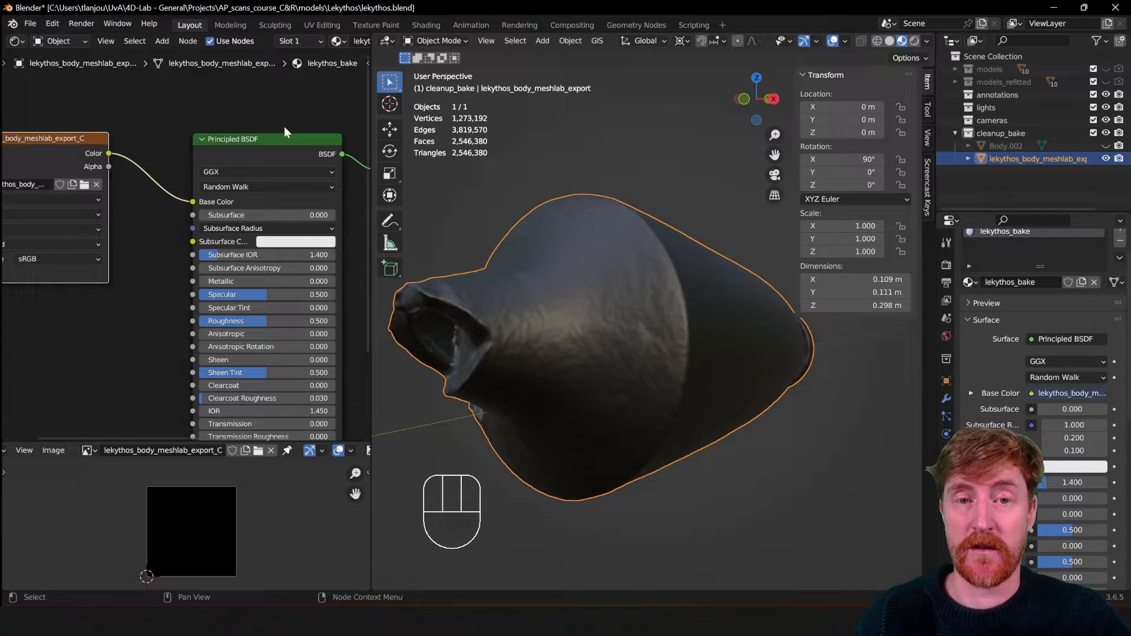
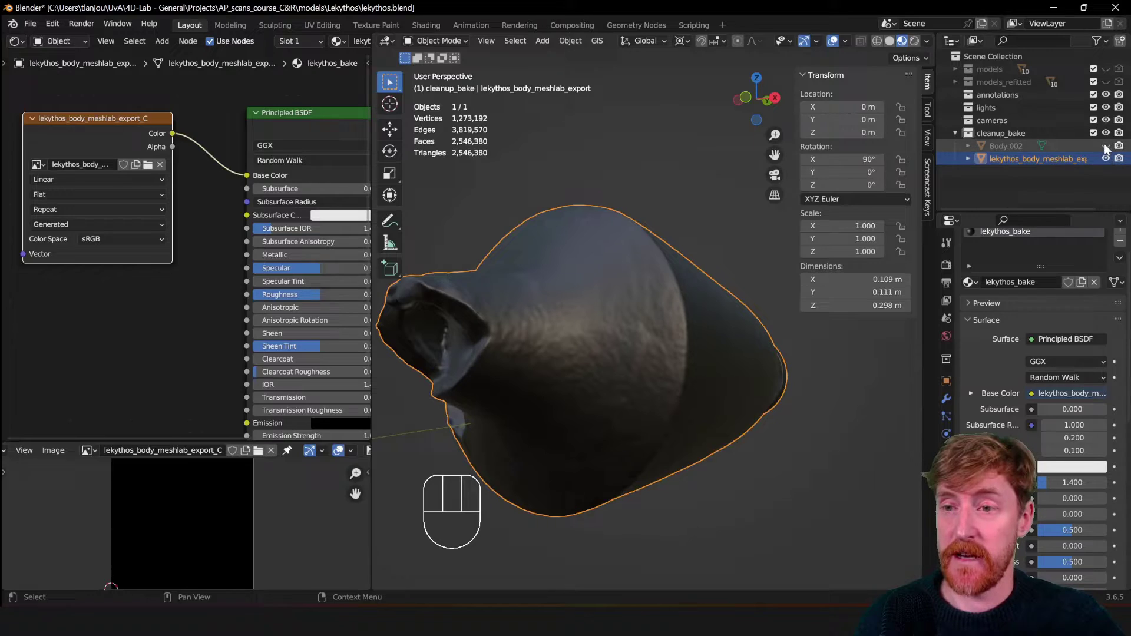
Unhide Body.002 and select it with lekythos_body_meshlab_export, the export mesh active
{"action": "left_click", "coordinate": [1012, 149]}
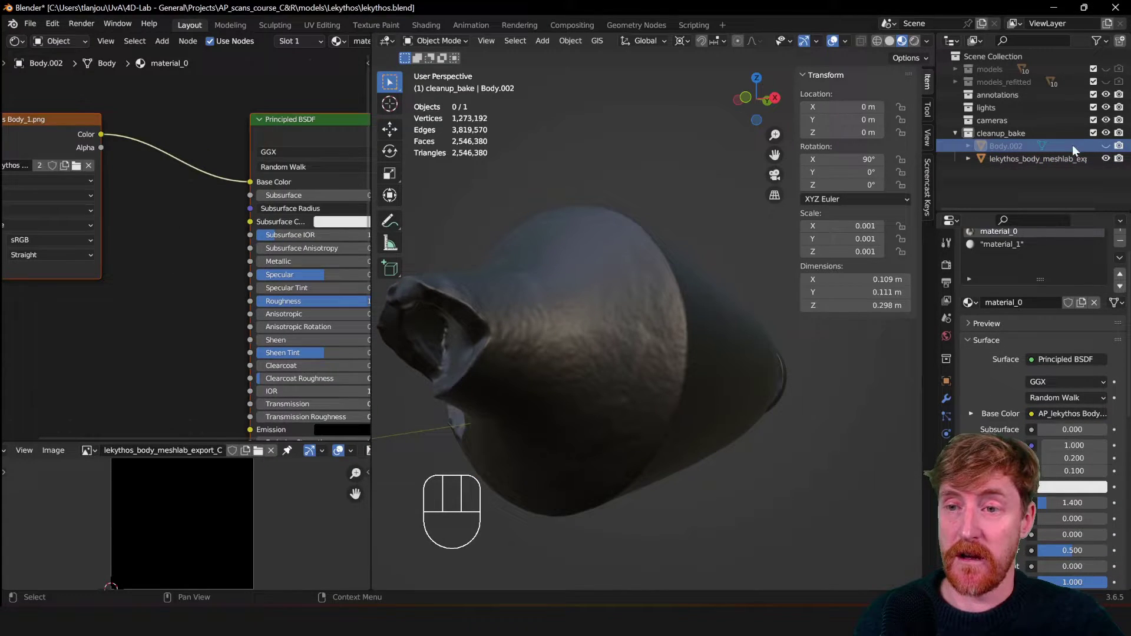
{"action": "left_click", "coordinate": [1112, 146]}
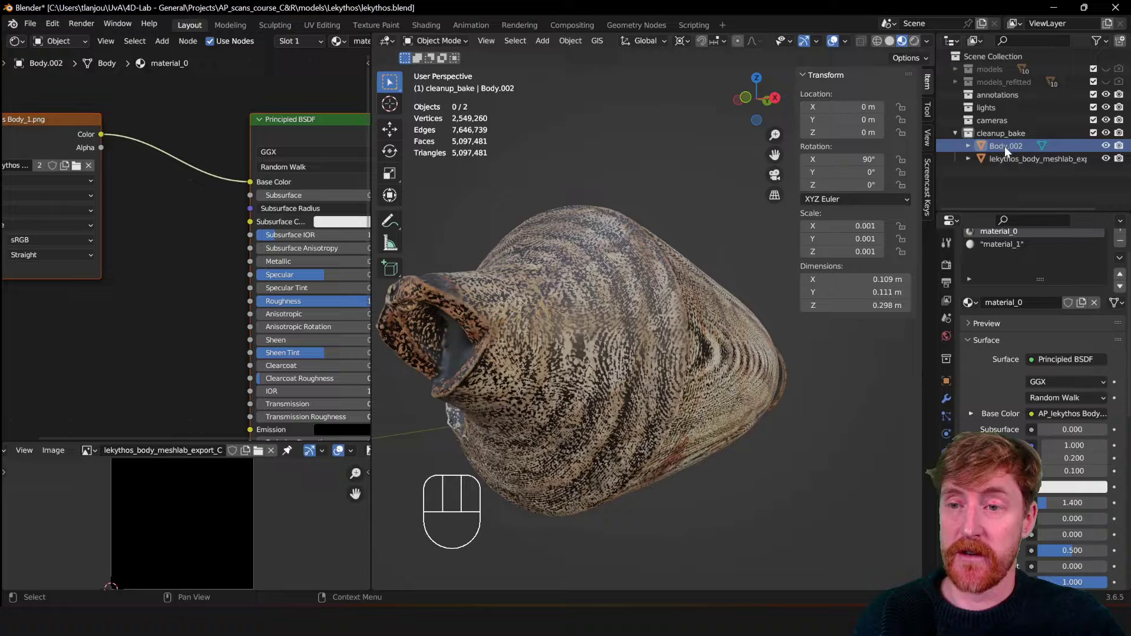
{"action": "left_click", "coordinate": [1006, 148]}
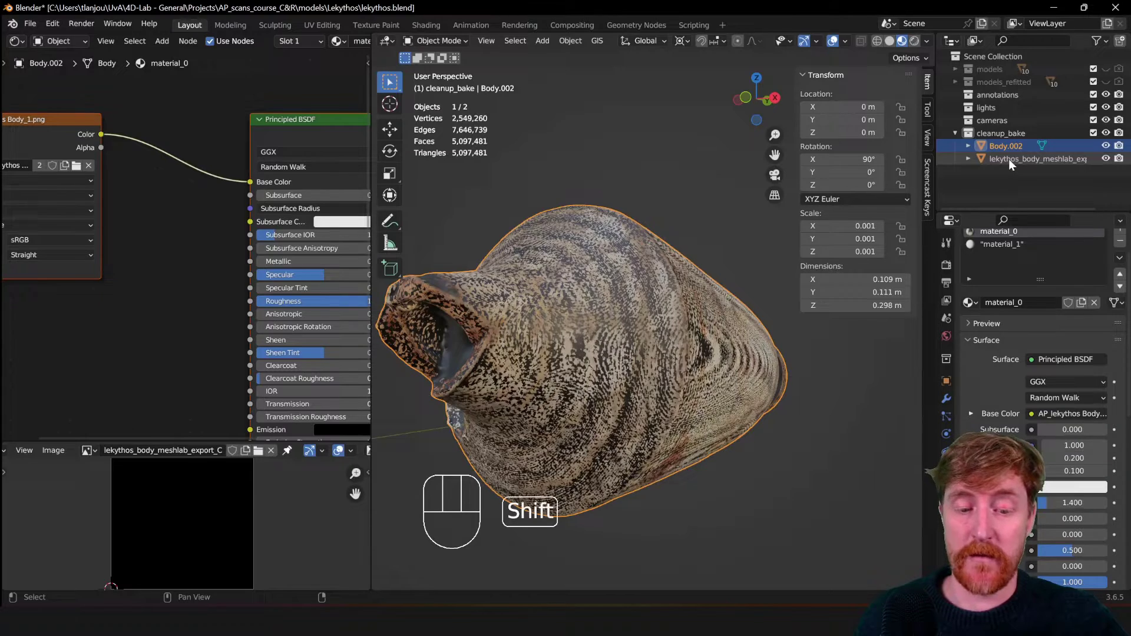
{"action": "left_click", "coordinate": [1014, 162]}
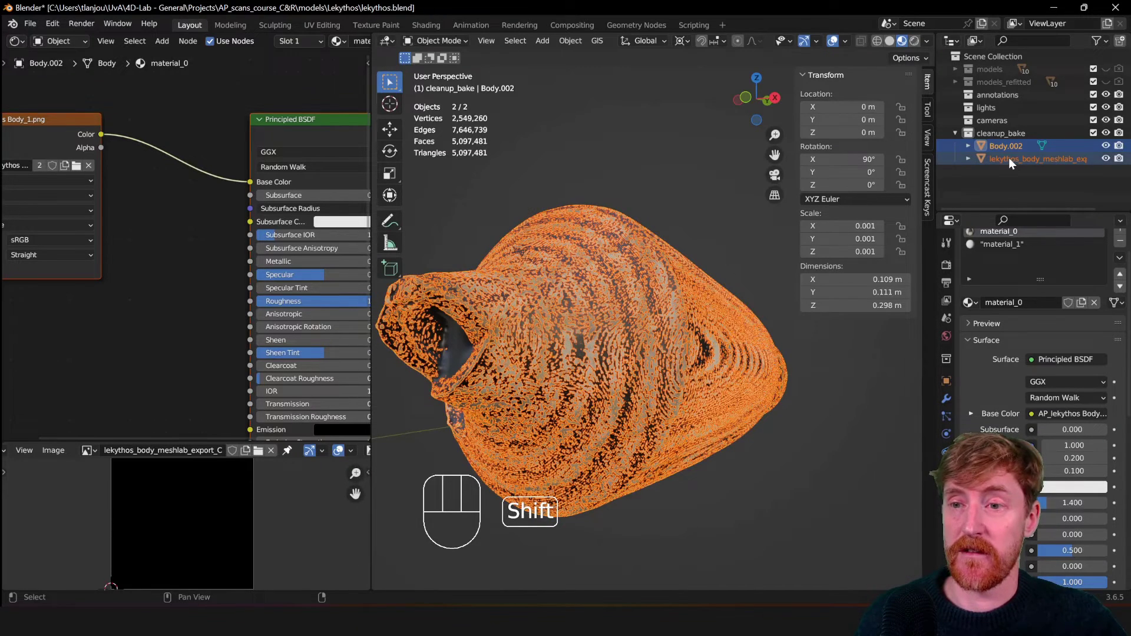
{"action": "left_click", "coordinate": [1019, 164]}
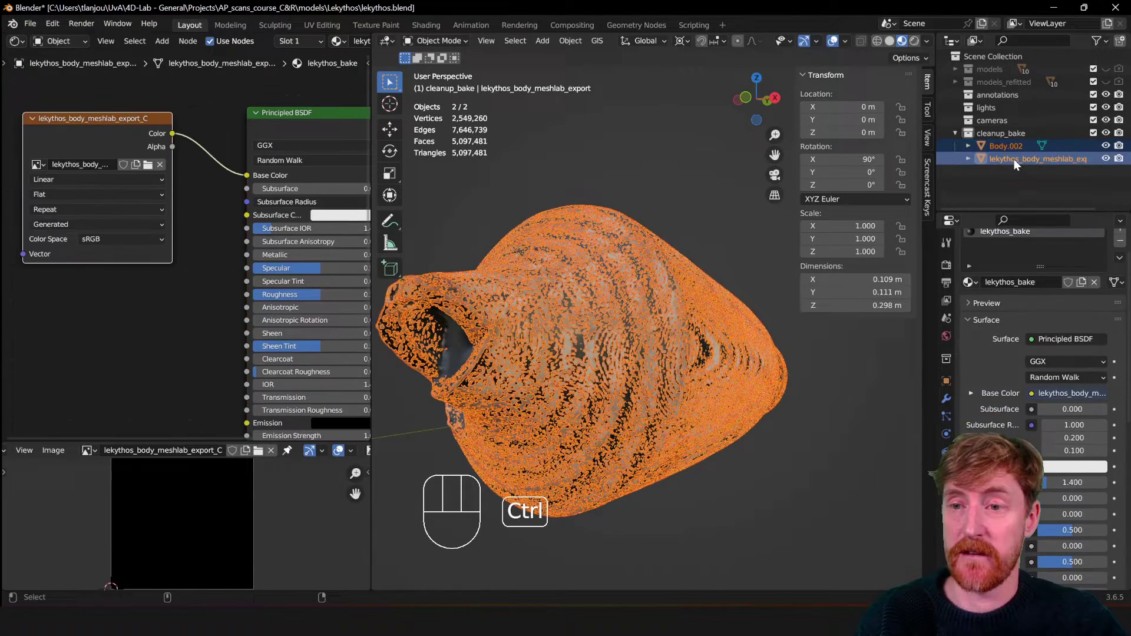
{"action": "left_click", "coordinate": [1006, 163]}
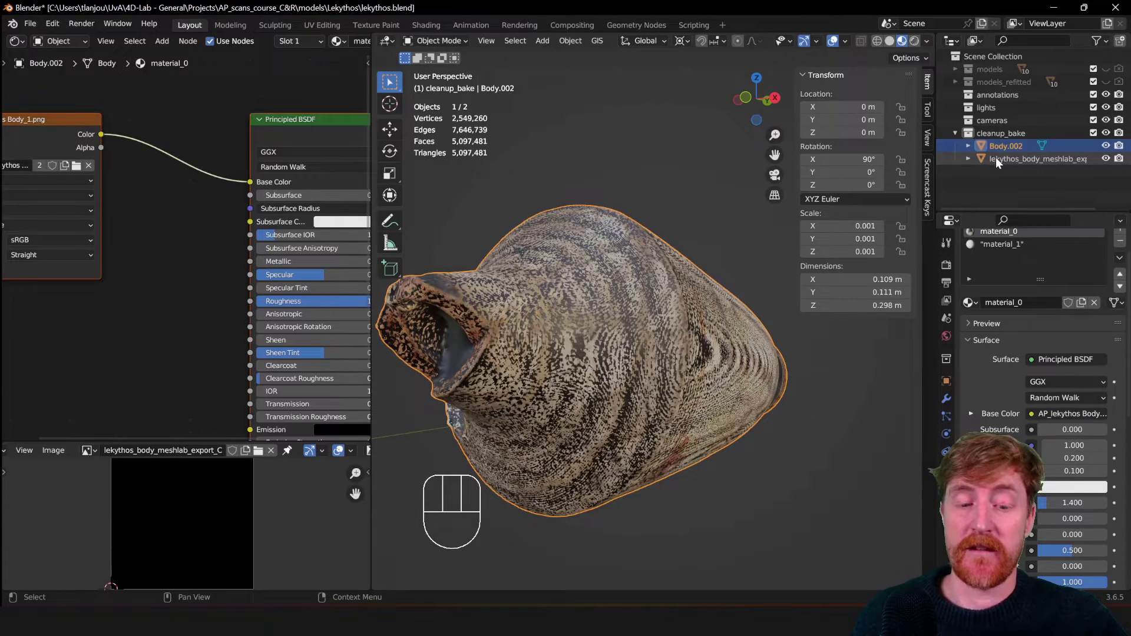
{"action": "left_click", "coordinate": [1007, 162]}
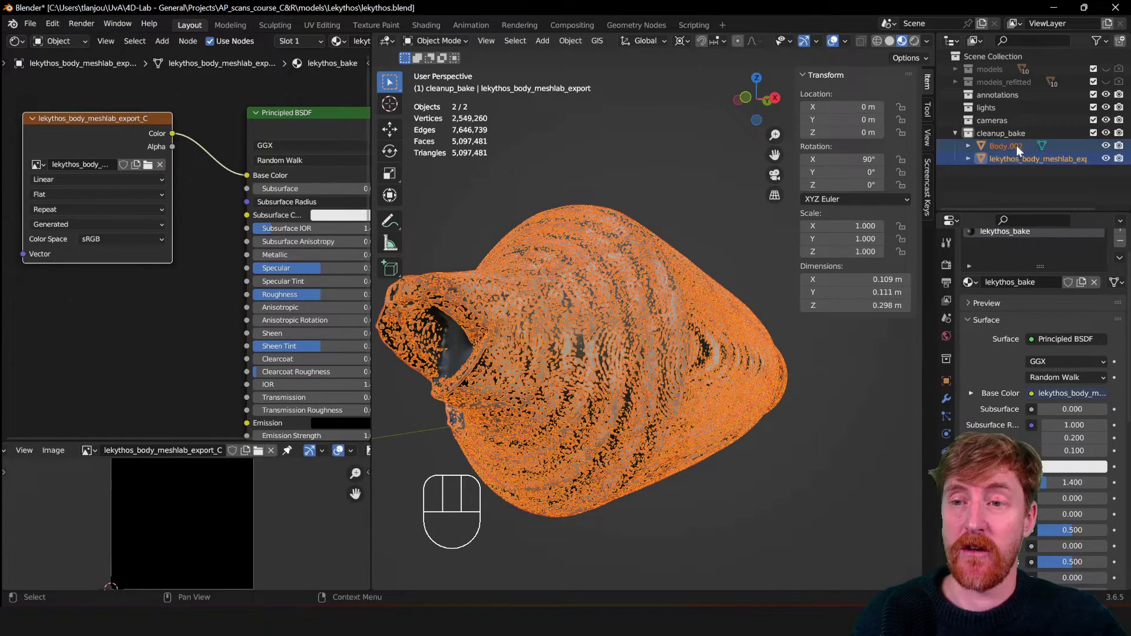
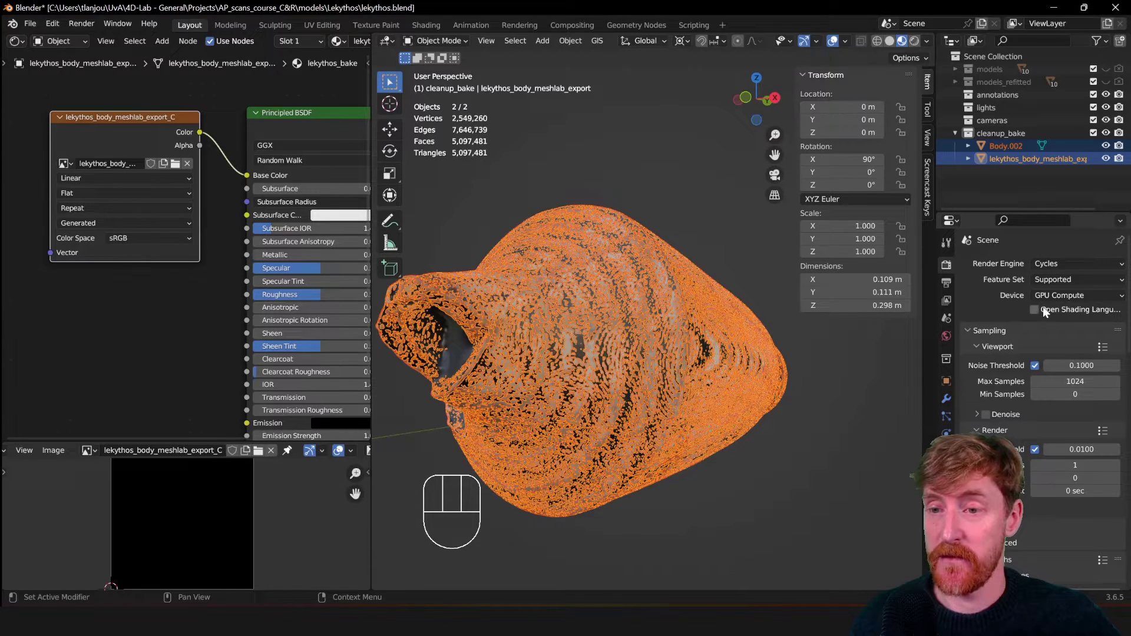
Reveal the Bake section of the Cycles render settings with bake type Diffuse
{"action": "left_click_drag", "start_coordinate": [1074, 299], "coordinate": [985, 303]}
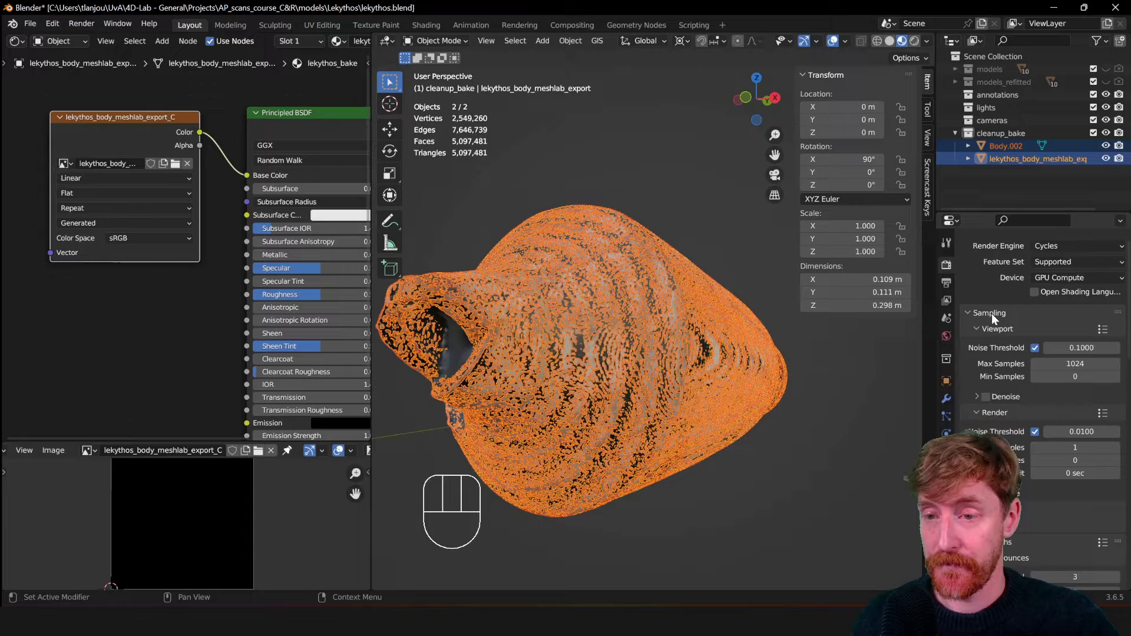
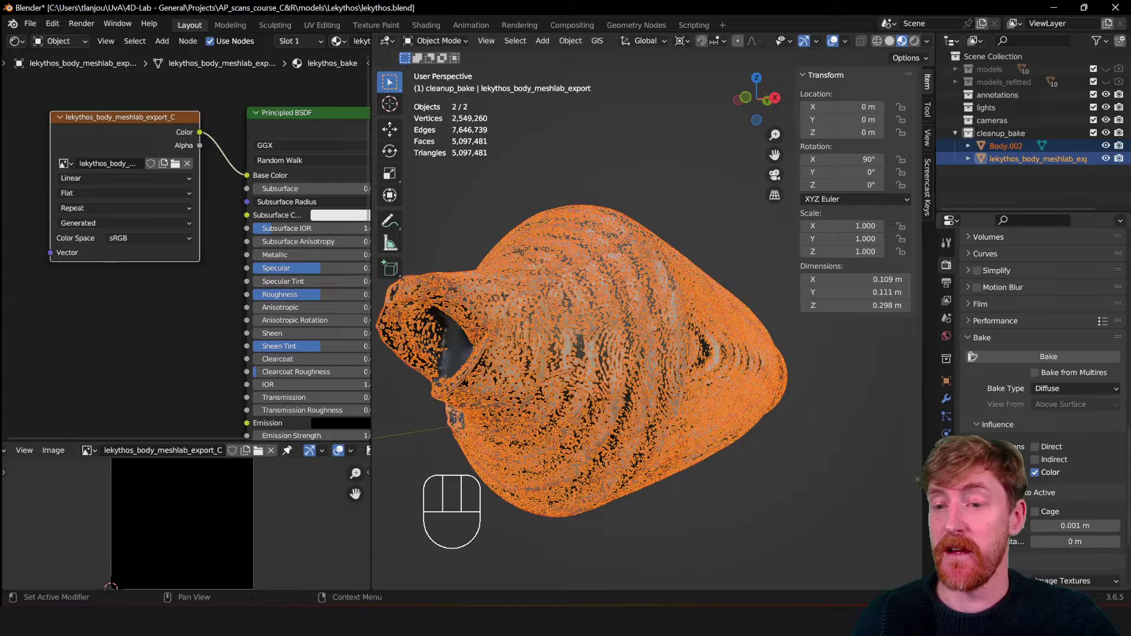
Restrict the Diffuse bake to Color only, turning off Direct and Indirect lighting contributions
{"action": "left_click", "coordinate": [1039, 417]}
{"action": "left_click", "coordinate": [1037, 428]}
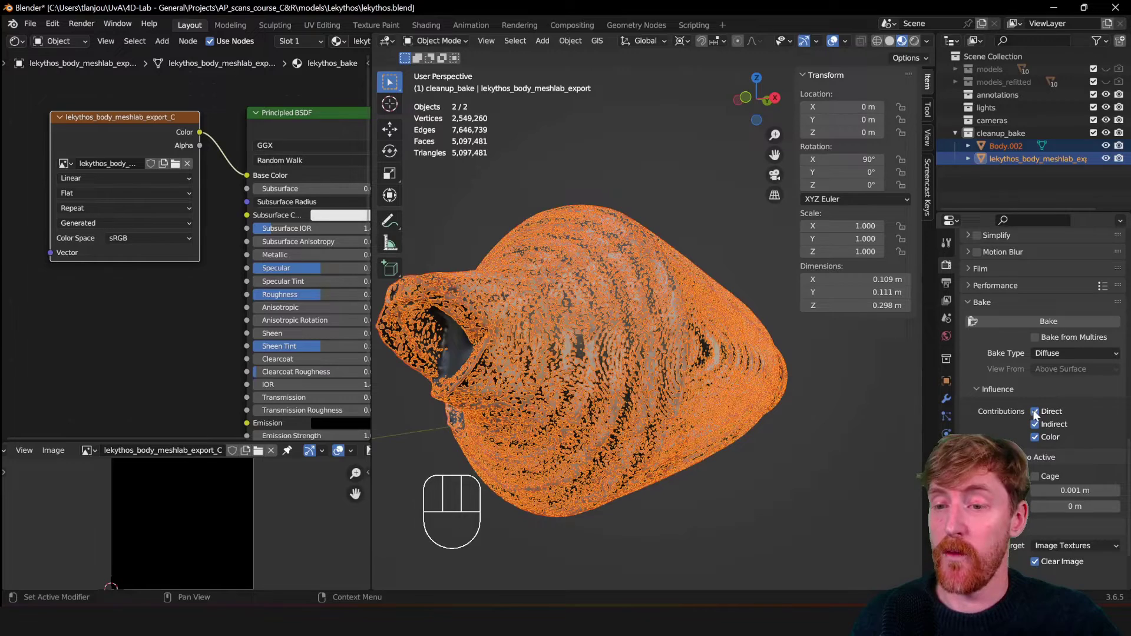
{"action": "left_click", "coordinate": [1037, 415]}
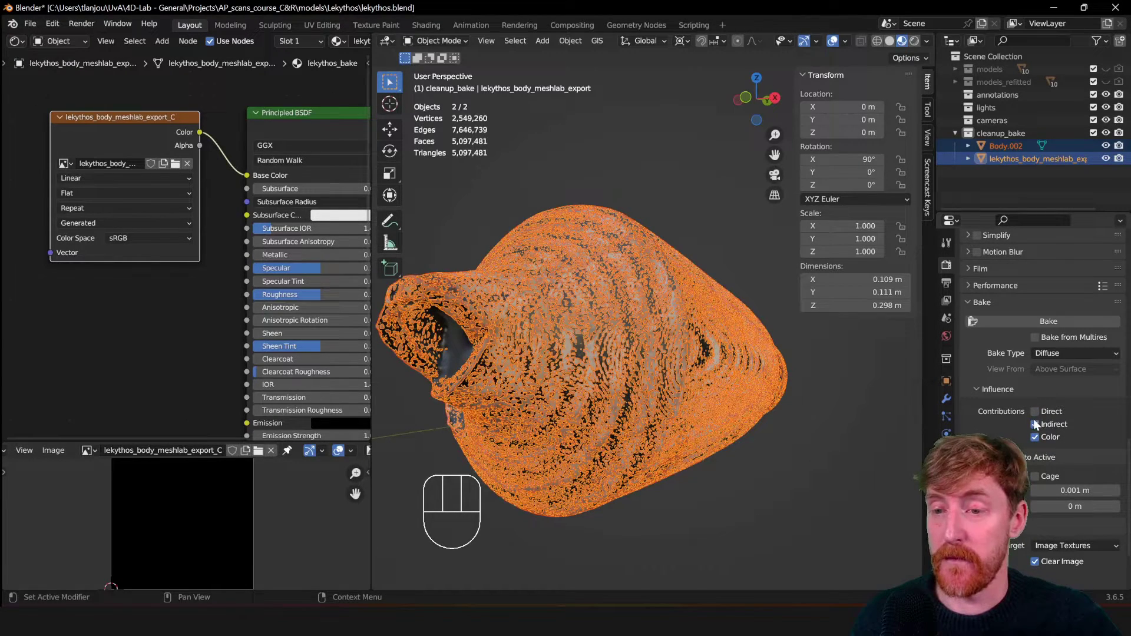
{"action": "left_click", "coordinate": [1039, 426]}
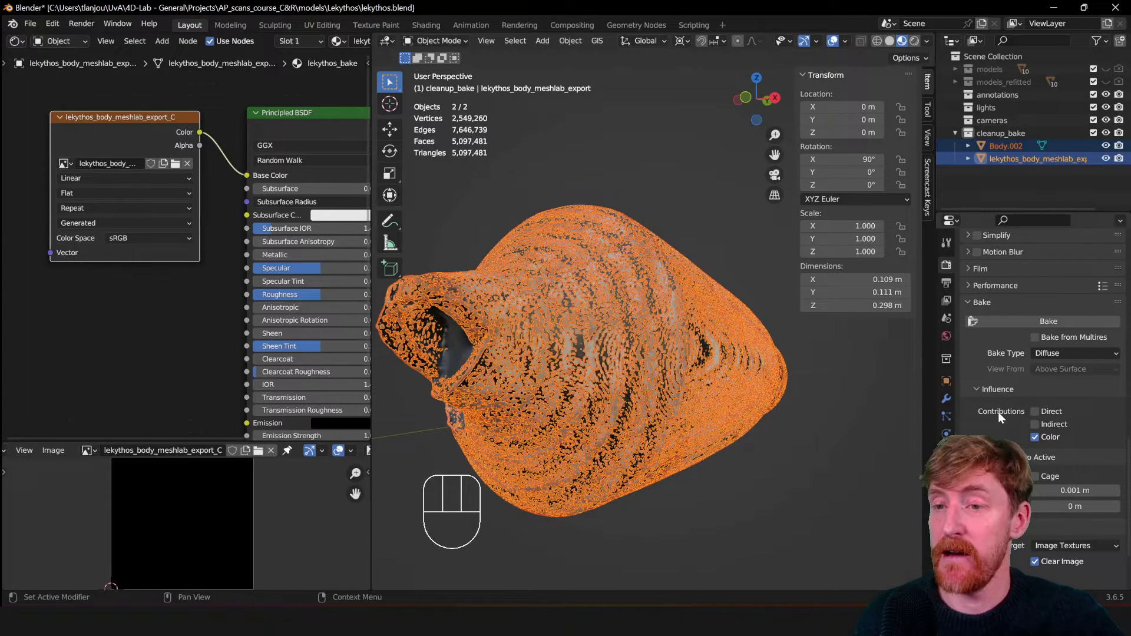
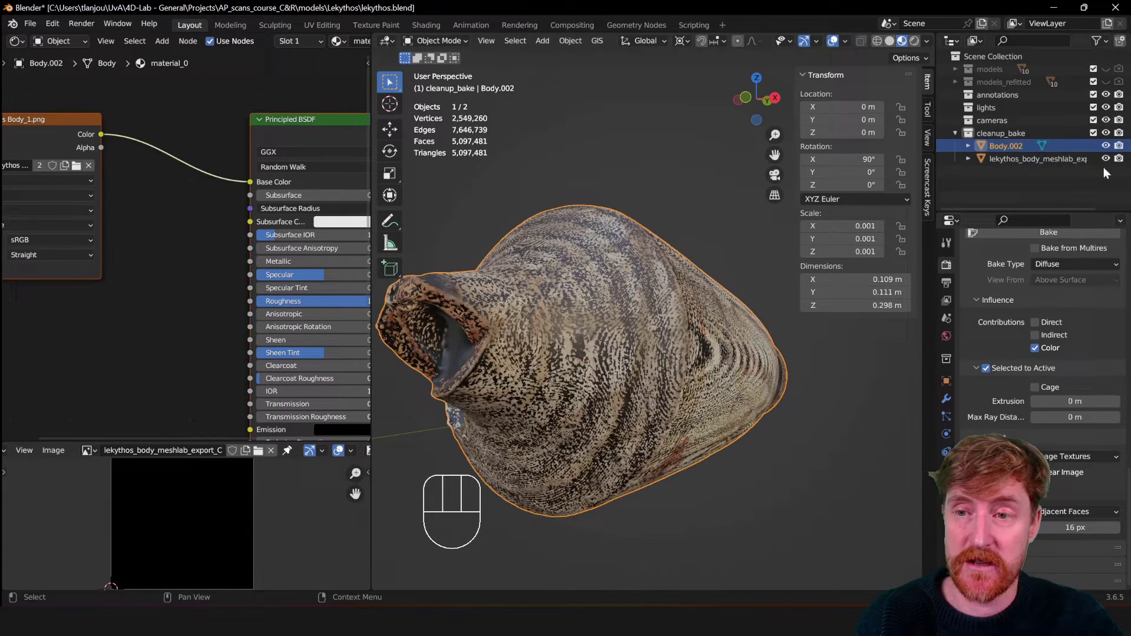
Inspect the cleaned mesh's UV layout in Edit Mode, then reselect Body.002 with the cleaned mesh active
{"action": "left_click", "coordinate": [1012, 161]}
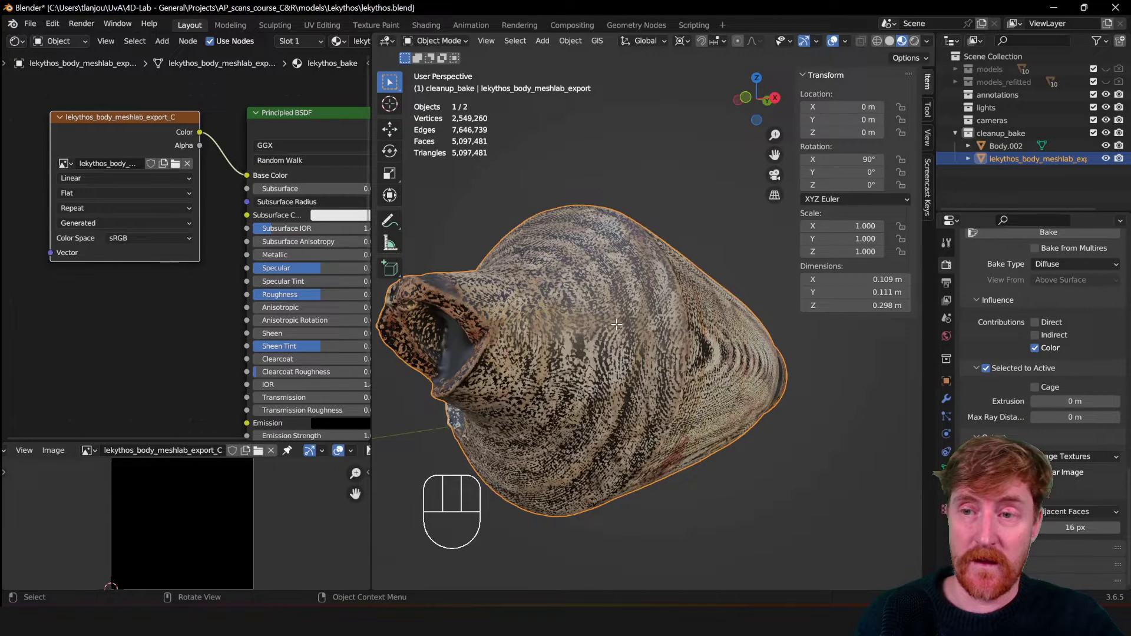
{"action": "key", "text": "Tab"}
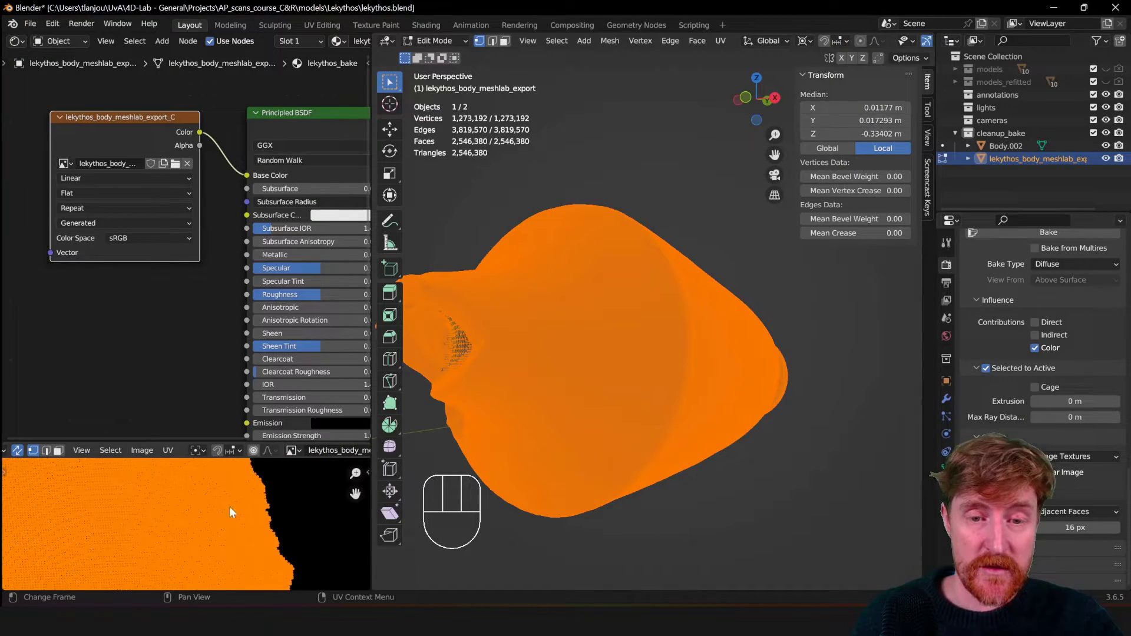
{"action": "left_click_drag", "start_coordinate": [297, 519], "coordinate": [213, 530]}
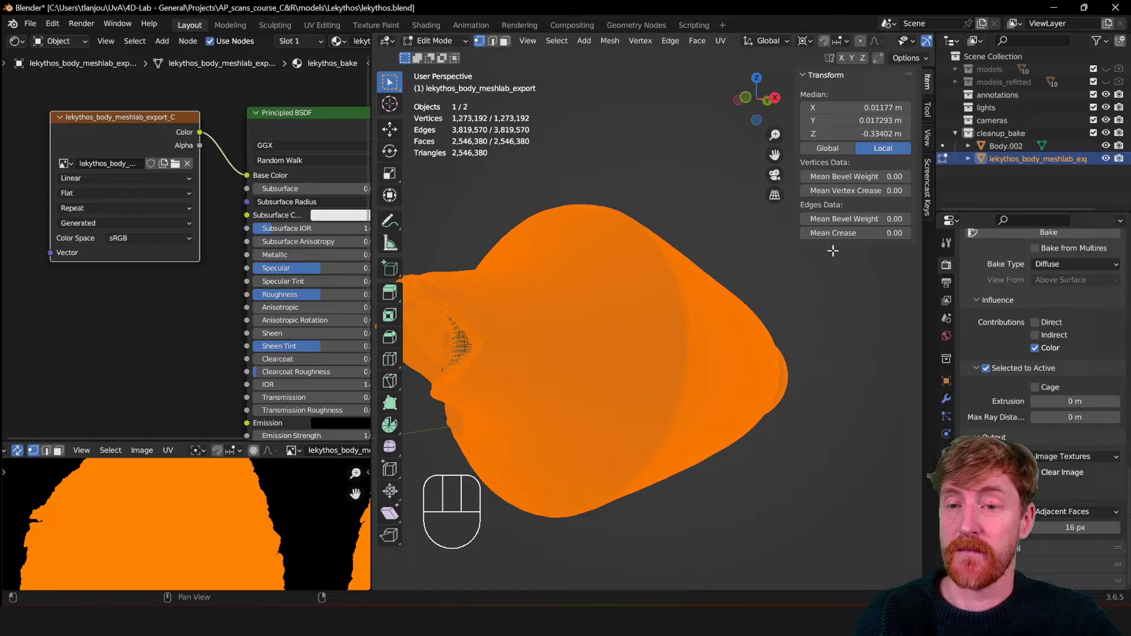
{"action": "key", "text": "Tab"}
{"action": "left_click", "coordinate": [1012, 144]}
{"action": "left_click", "coordinate": [1004, 162]}
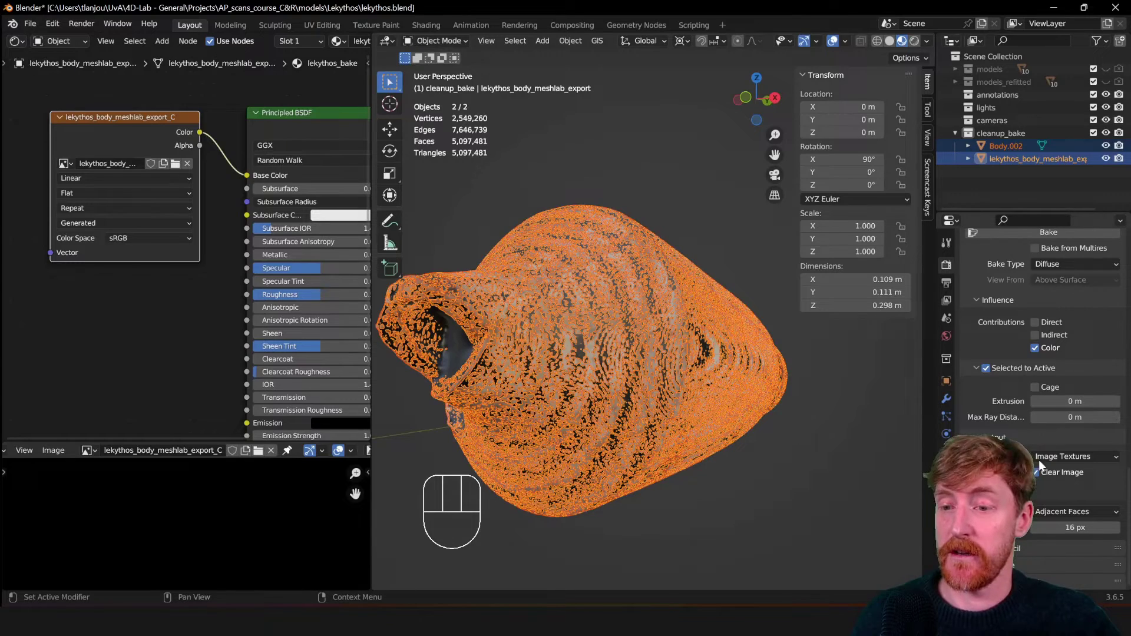
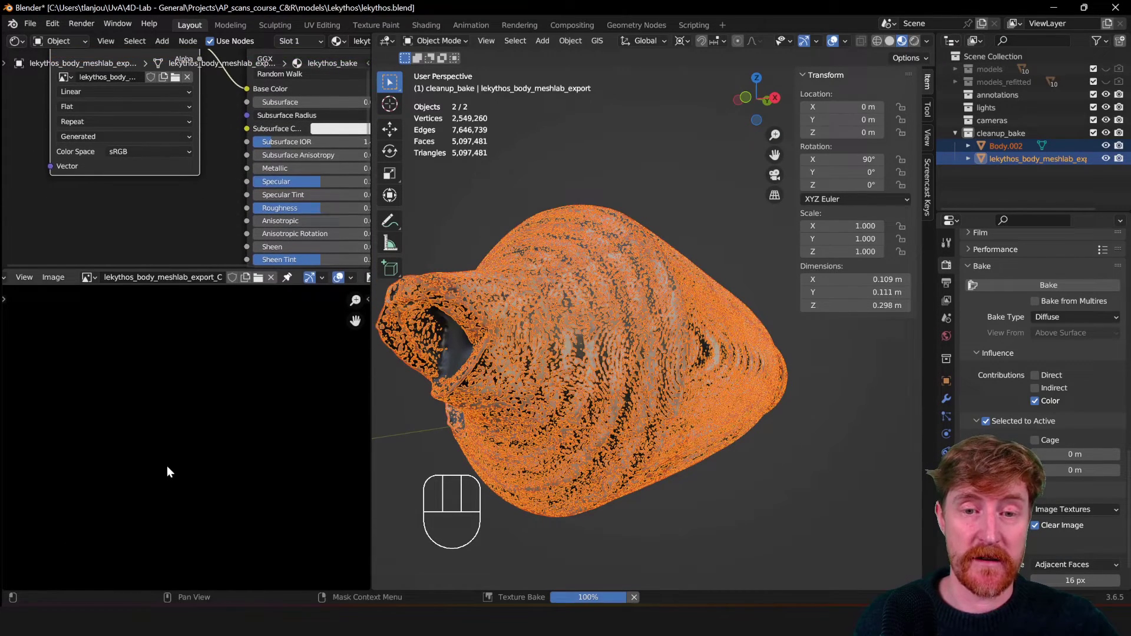
Display the freshly baked scan-colour texture in the Image Editor
{"action": "left_click", "coordinate": [200, 420]}
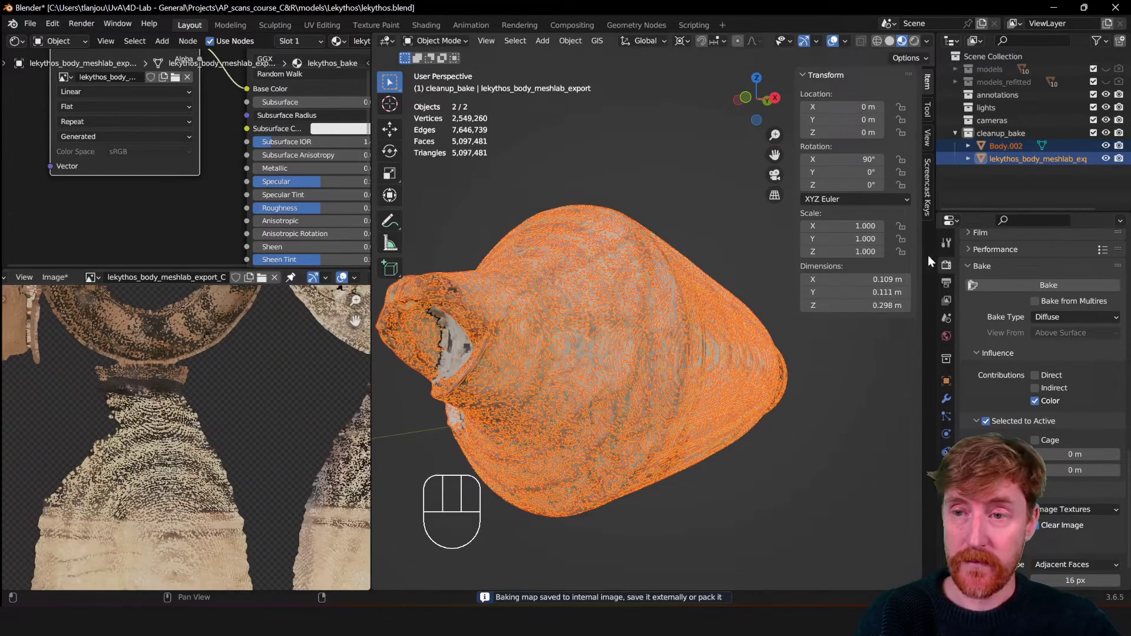
Hide Body.002 and compare the baked colours close-up on the cleaned mesh and its image islands
{"action": "left_click", "coordinate": [1107, 147]}
{"action": "left_click_drag", "start_coordinate": [736, 374], "coordinate": [685, 392]}
{"action": "left_click_drag", "start_coordinate": [705, 347], "coordinate": [627, 374]}
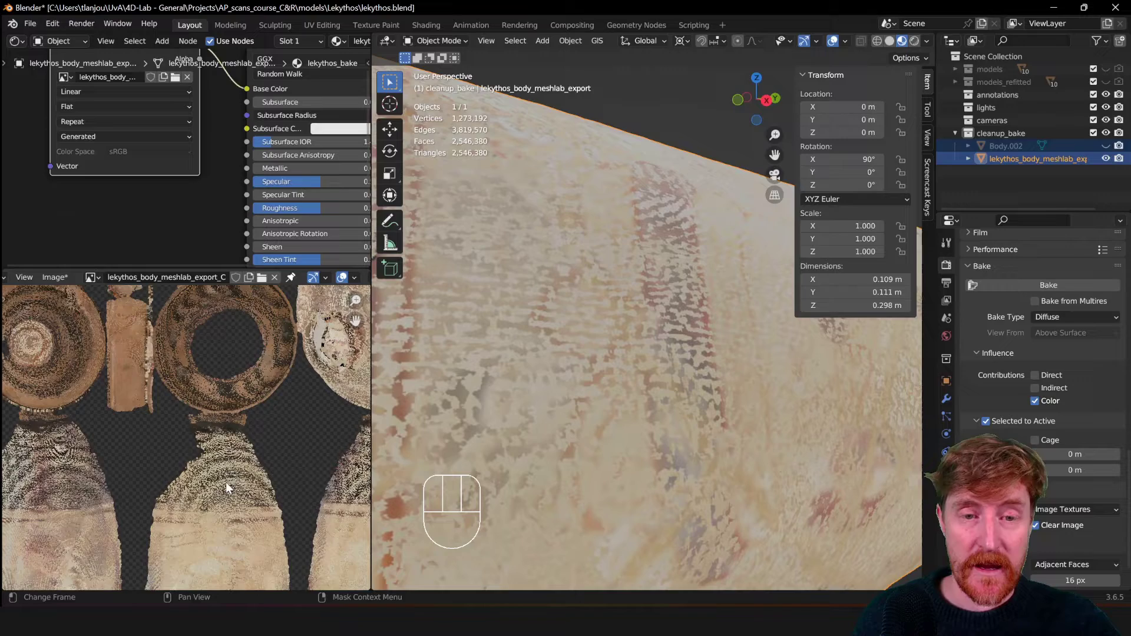
{"action": "middle_click", "coordinate": [220, 376]}
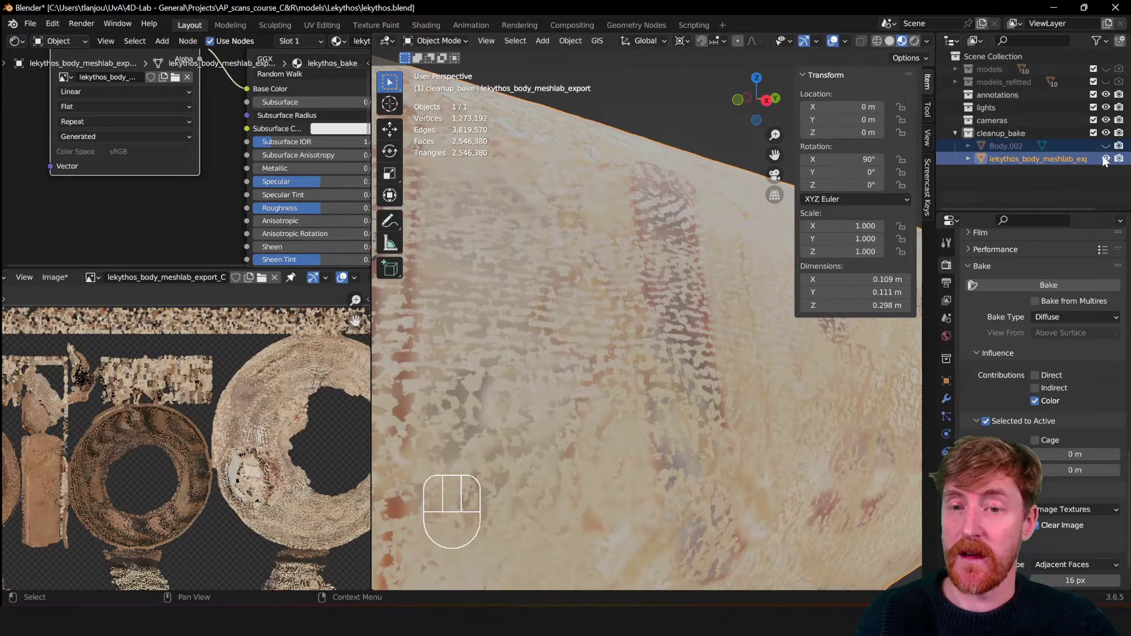
{"action": "left_click", "coordinate": [1108, 159]}
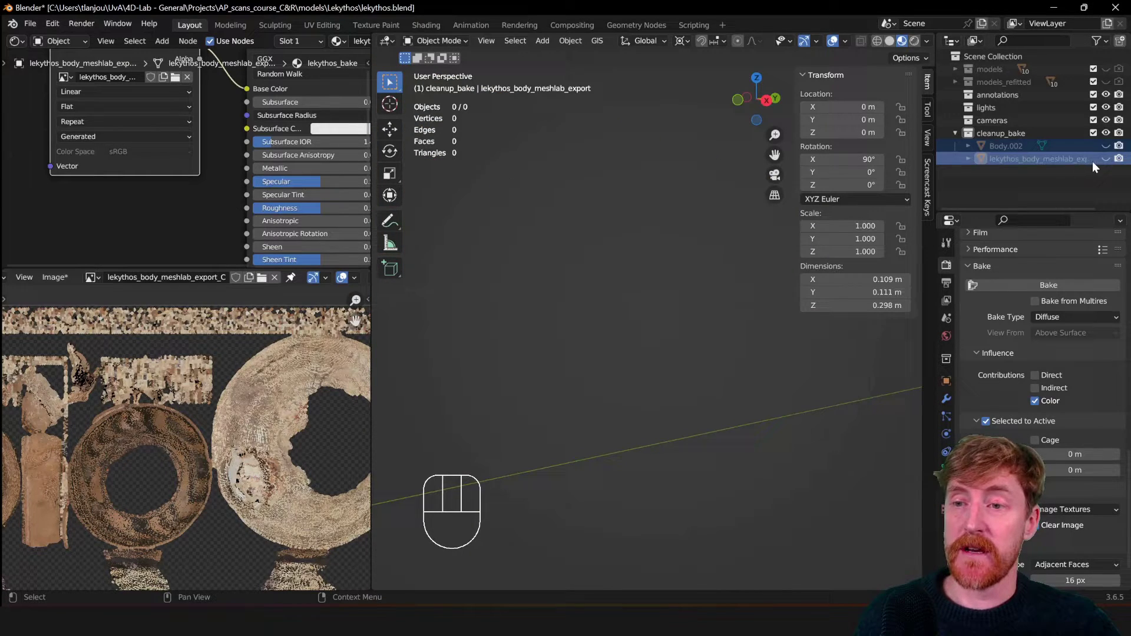
{"action": "left_click", "coordinate": [1113, 161]}
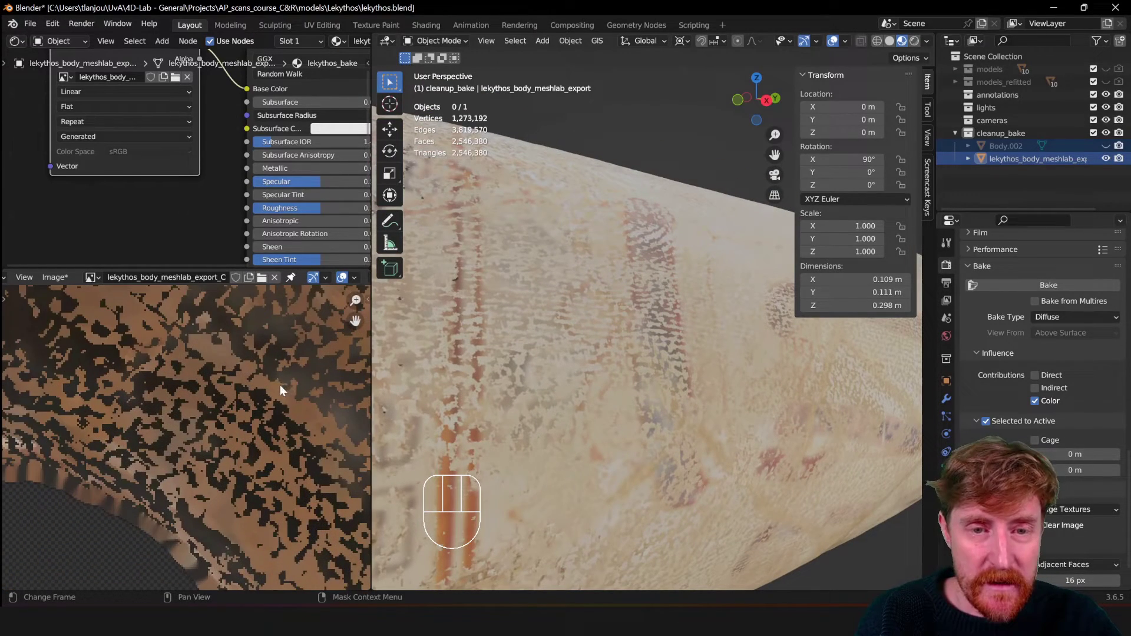
{"action": "middle_click", "coordinate": [264, 504]}
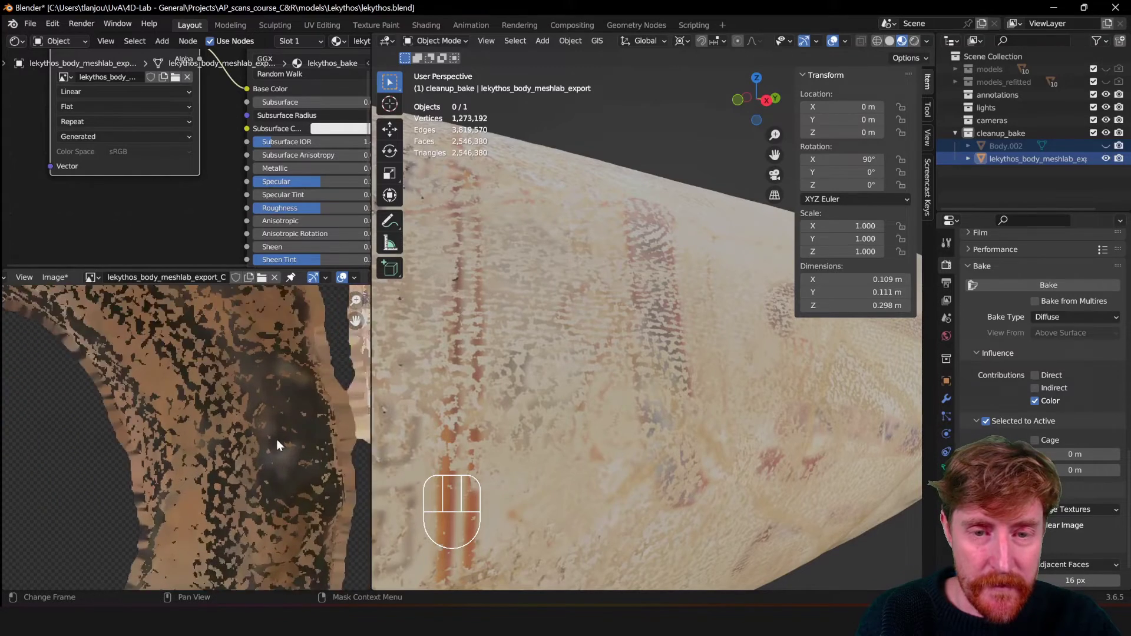
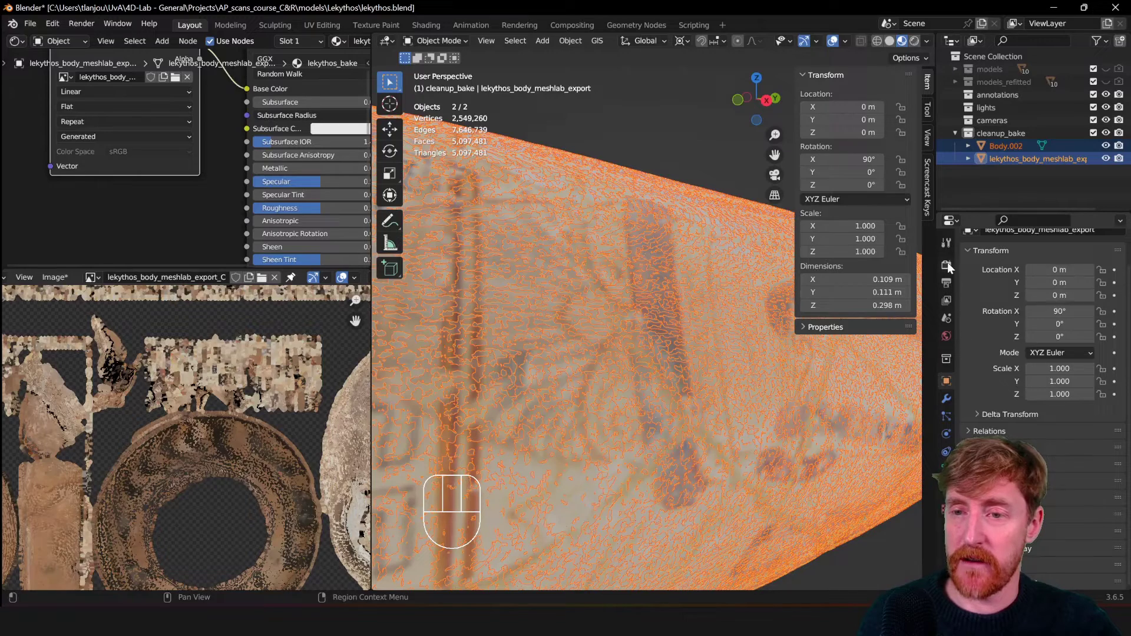
Return to the bake settings for the 0.001 m extrusion rebake, then view the whole vase
{"action": "left_click", "coordinate": [953, 266]}
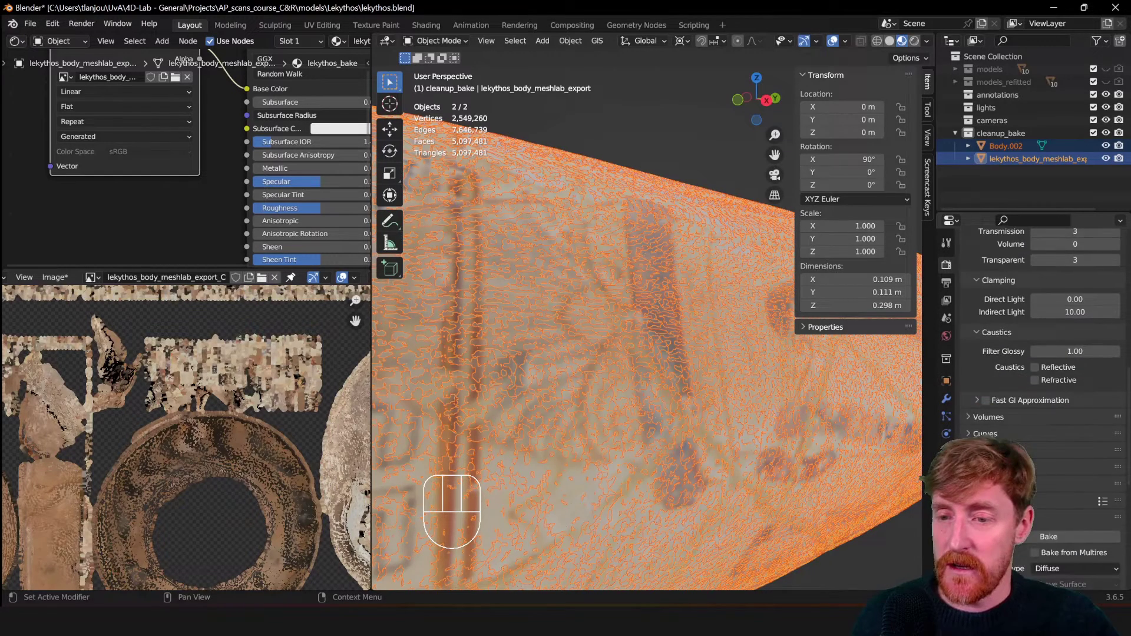
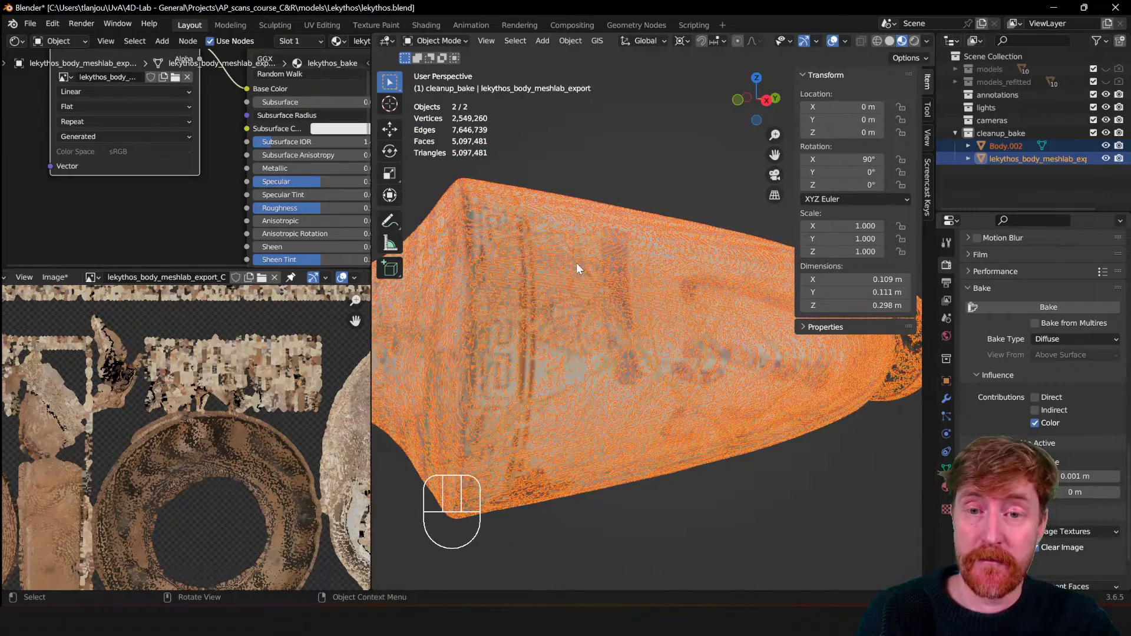
{"action": "left_click_drag", "start_coordinate": [529, 289], "coordinate": [558, 292]}
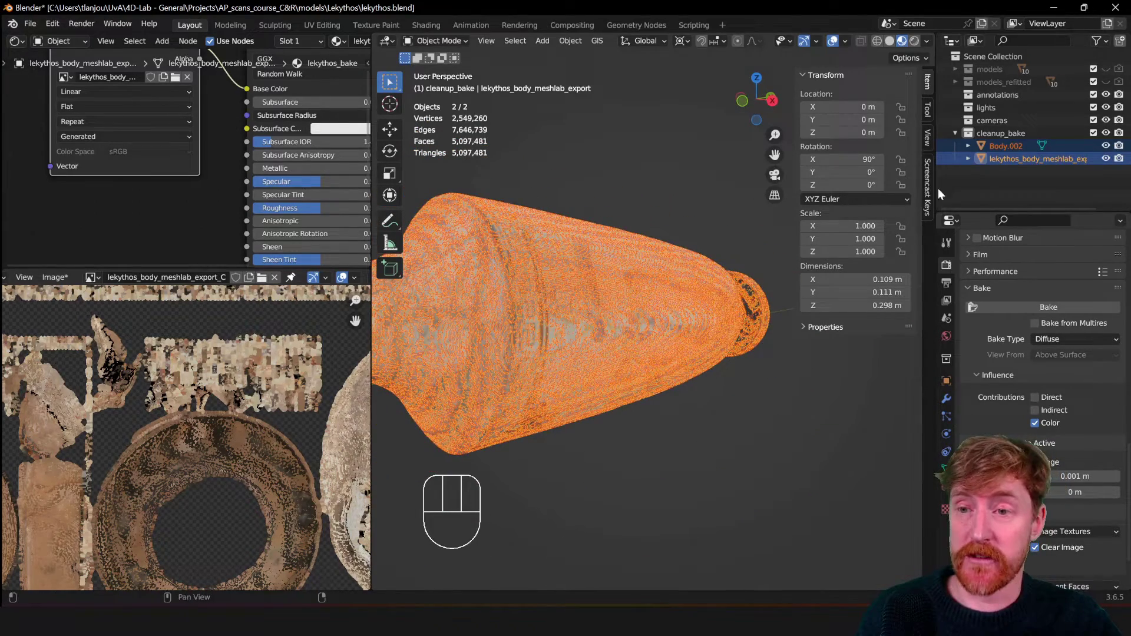
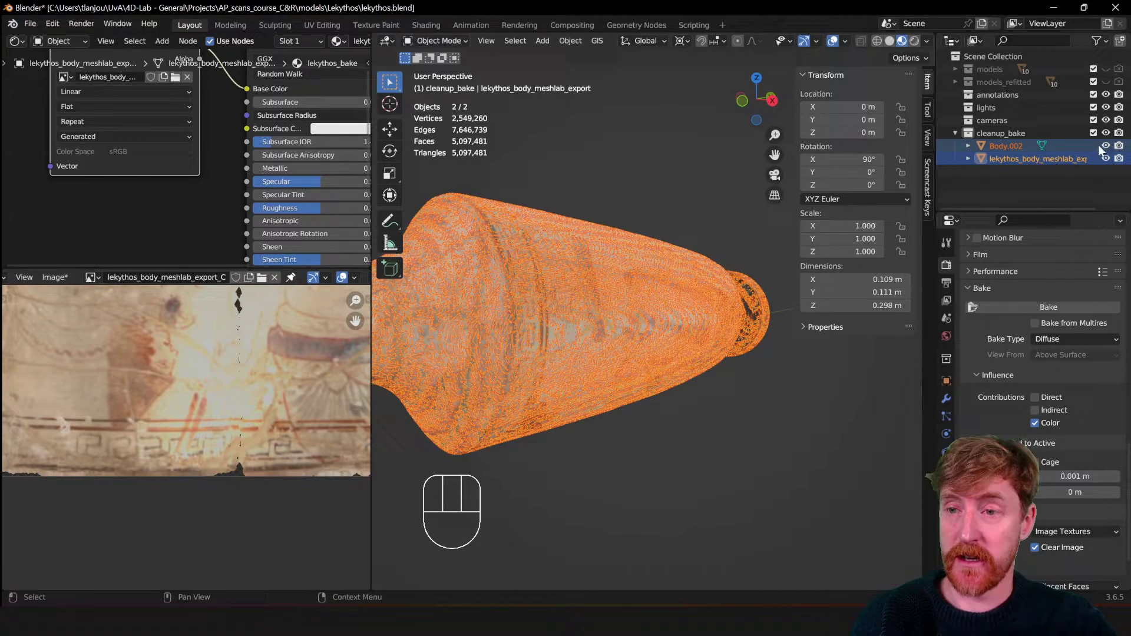
Hide the original scan and orbit close around the baked decoration on the body and neck
{"action": "left_click", "coordinate": [1111, 148]}
{"action": "left_click_drag", "start_coordinate": [564, 382], "coordinate": [583, 368]}
{"action": "left_click_drag", "start_coordinate": [523, 356], "coordinate": [652, 368]}
{"action": "left_click_drag", "start_coordinate": [534, 356], "coordinate": [595, 354]}
{"action": "middle_click", "coordinate": [498, 359]}
{"action": "left_click_drag", "start_coordinate": [573, 382], "coordinate": [619, 369]}
{"action": "left_click_drag", "start_coordinate": [521, 382], "coordinate": [621, 333]}
{"action": "left_click_drag", "start_coordinate": [557, 330], "coordinate": [606, 365]}
{"action": "left_click_drag", "start_coordinate": [544, 306], "coordinate": [602, 396]}
{"action": "left_click_drag", "start_coordinate": [556, 283], "coordinate": [540, 282]}
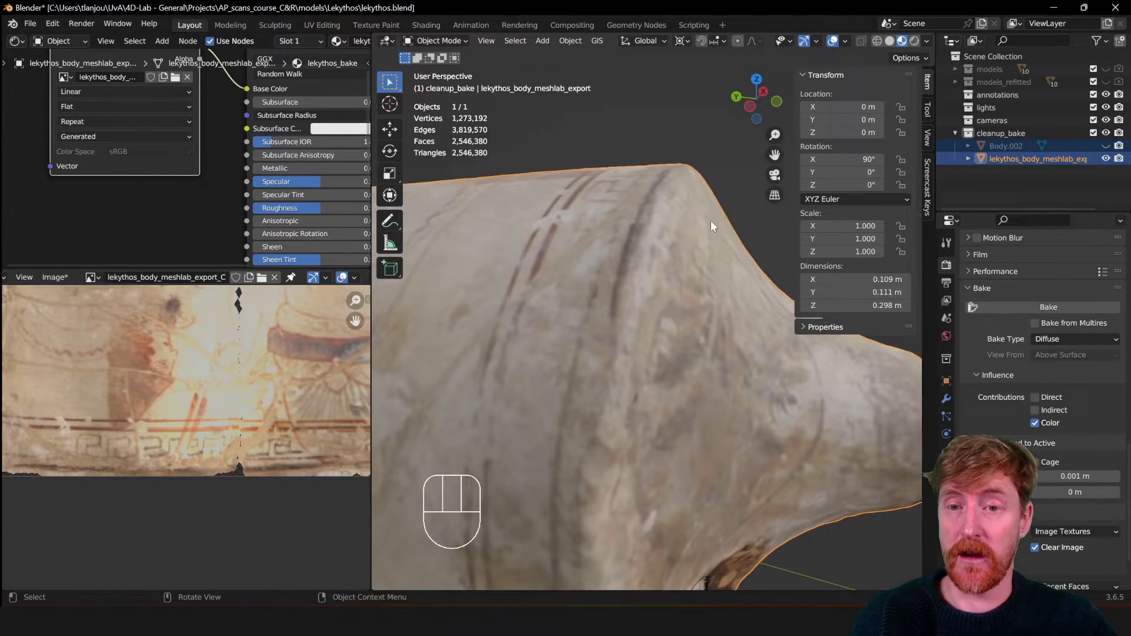
{"action": "left_click_drag", "start_coordinate": [702, 234], "coordinate": [578, 239]}
{"action": "middle_click", "coordinate": [691, 302]}
Toggle the objects' visibility for a clean view and turn the vase to face its mouth
{"action": "left_click_drag", "start_coordinate": [1111, 148], "coordinate": [1114, 161]}
{"action": "left_click", "coordinate": [1114, 163]}
{"action": "left_click", "coordinate": [1115, 150]}
{"action": "left_click", "coordinate": [1113, 161]}
{"action": "left_click_drag", "start_coordinate": [732, 240], "coordinate": [725, 284]}
{"action": "left_click_drag", "start_coordinate": [698, 244], "coordinate": [594, 399]}
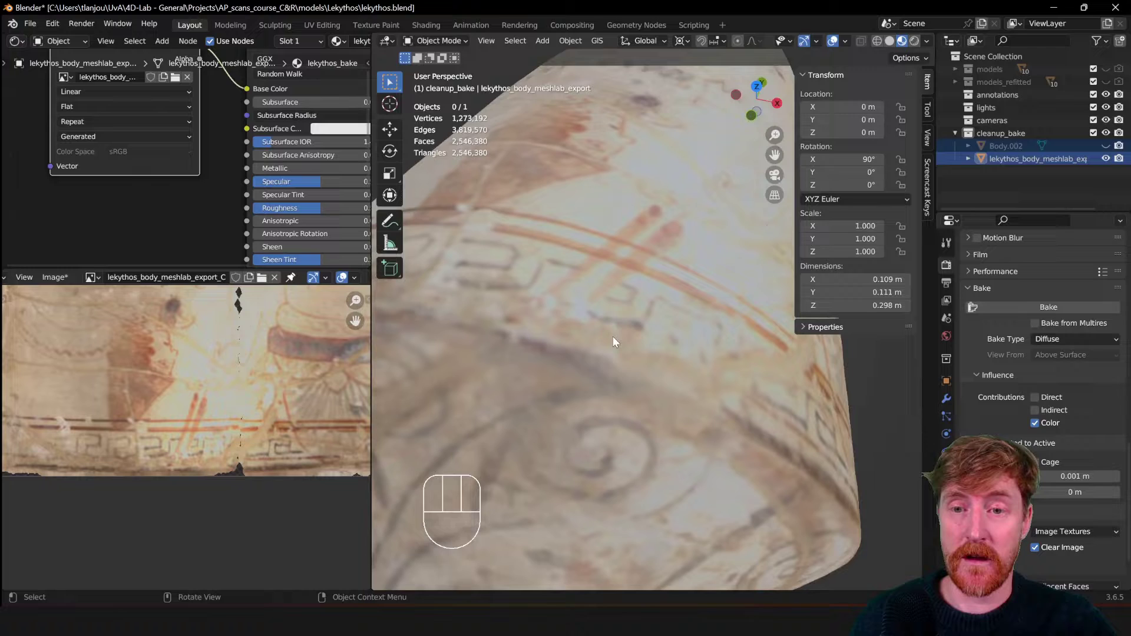
{"action": "left_click_drag", "start_coordinate": [690, 311], "coordinate": [672, 321]}
{"action": "left_click_drag", "start_coordinate": [681, 342], "coordinate": [625, 325]}
{"action": "left_click_drag", "start_coordinate": [681, 359], "coordinate": [465, 370]}
{"action": "left_click_drag", "start_coordinate": [664, 319], "coordinate": [572, 335]}
{"action": "left_click_drag", "start_coordinate": [623, 266], "coordinate": [643, 351]}
{"action": "left_click", "coordinate": [1111, 148]}
{"action": "left_click", "coordinate": [1111, 159]}
{"action": "left_click", "coordinate": [1110, 151]}
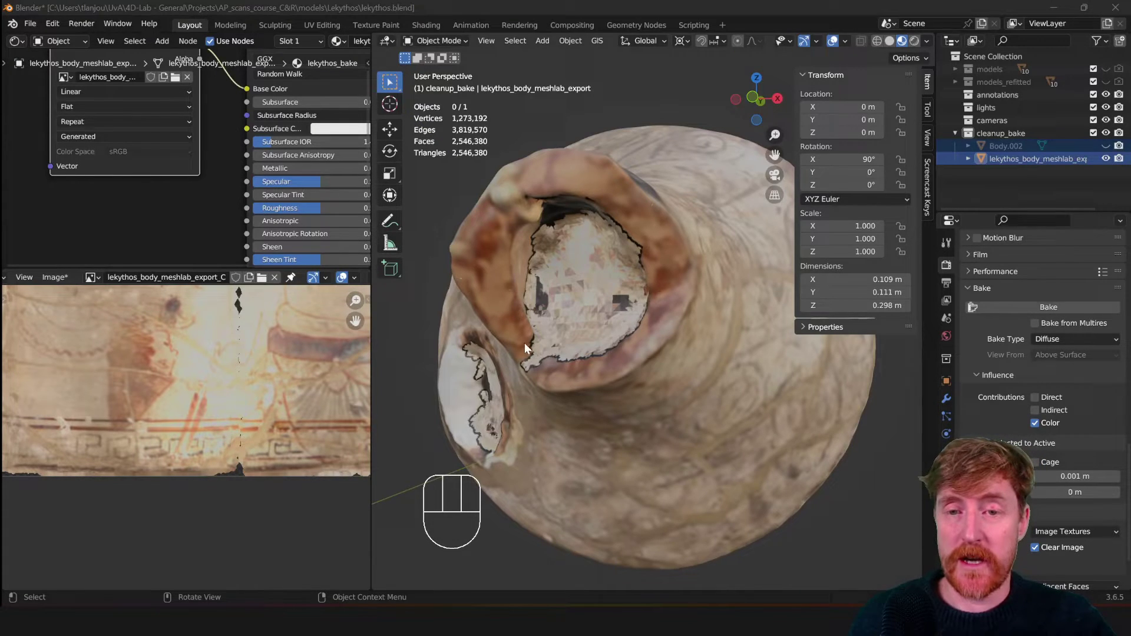
Look down into the broken rim to inspect the patchy baked colours inside the mouth
{"action": "left_click_drag", "start_coordinate": [524, 350], "coordinate": [541, 348]}
{"action": "left_click_drag", "start_coordinate": [518, 351], "coordinate": [560, 352]}
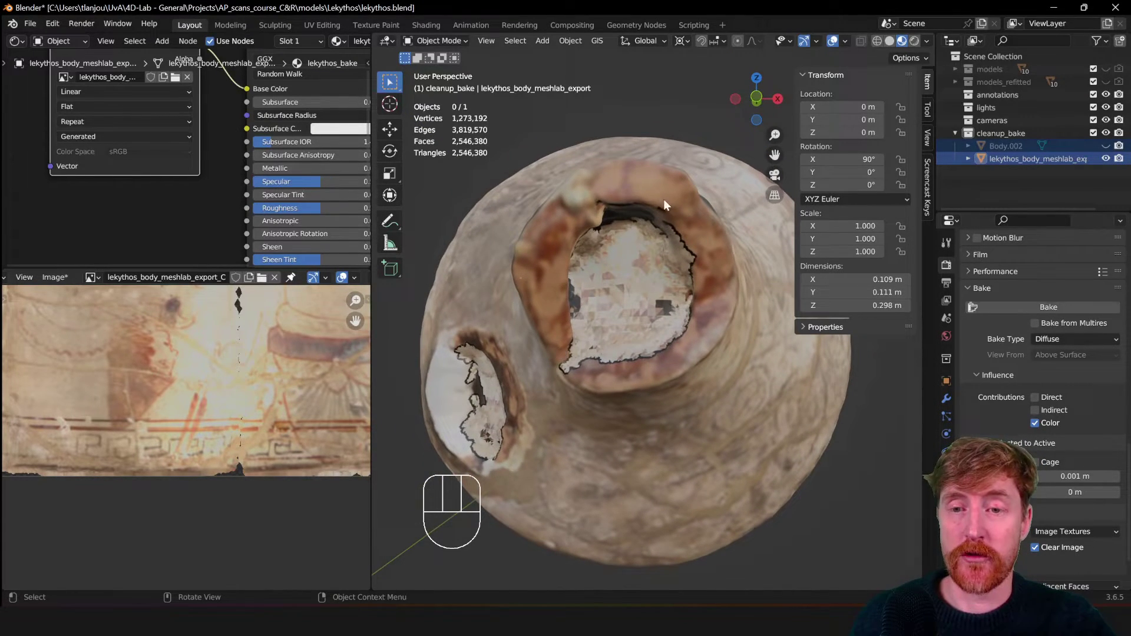
{"action": "left_click_drag", "start_coordinate": [482, 360], "coordinate": [502, 355]}
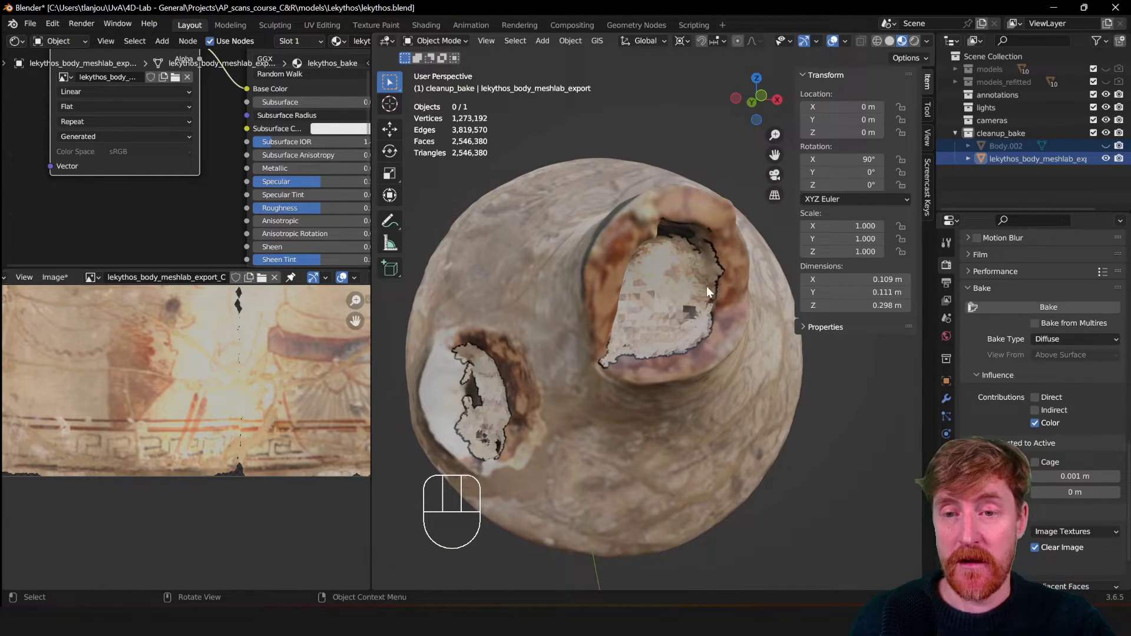
{"action": "left_click_drag", "start_coordinate": [702, 322], "coordinate": [684, 325]}
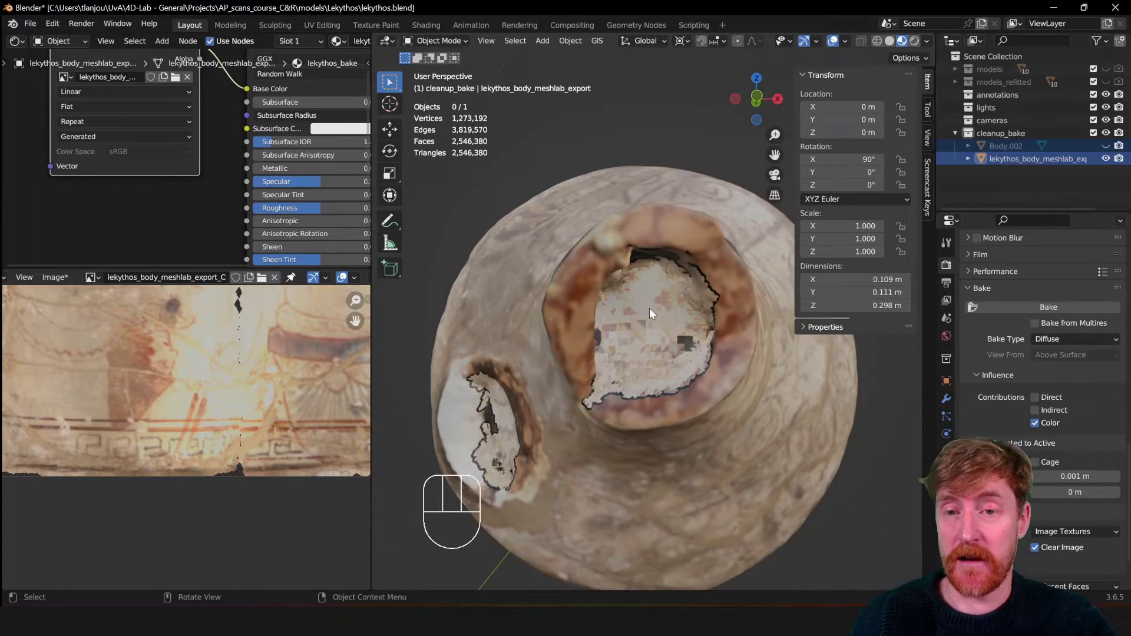
{"action": "left_click_drag", "start_coordinate": [695, 332], "coordinate": [640, 331]}
{"action": "left_click_drag", "start_coordinate": [670, 313], "coordinate": [650, 323]}
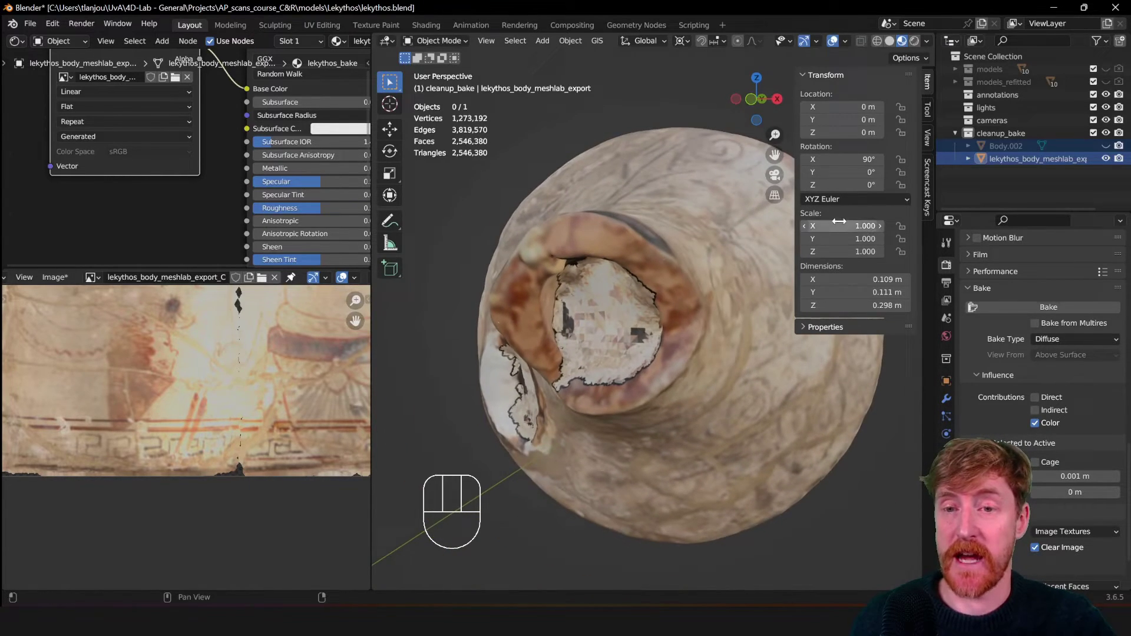
{"action": "left_click_drag", "start_coordinate": [554, 374], "coordinate": [589, 363]}
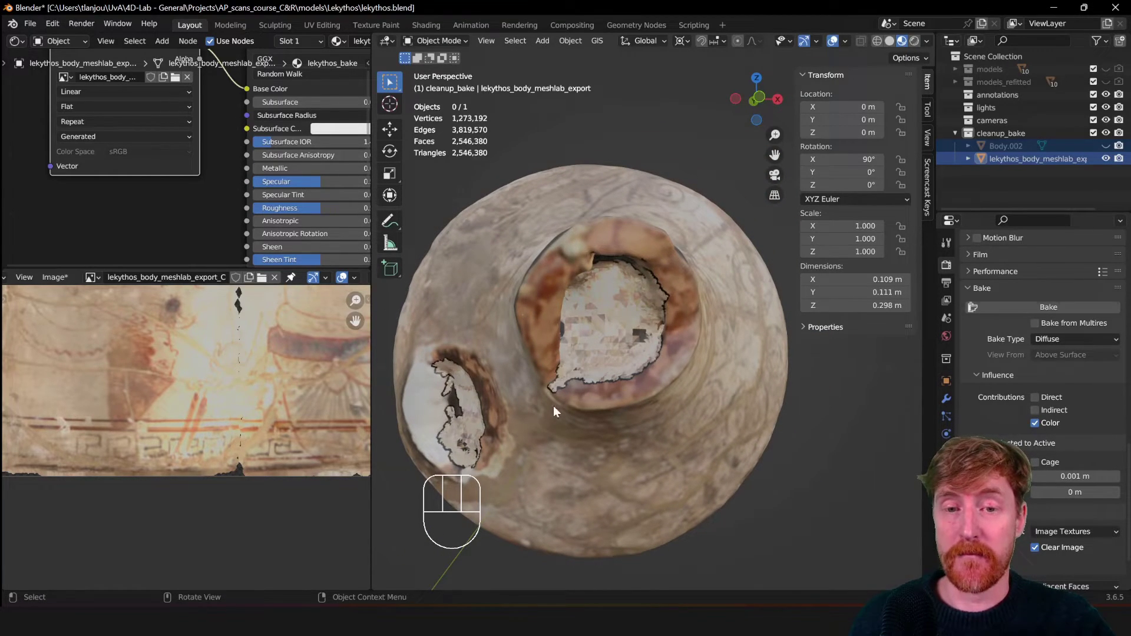
{"action": "left_click_drag", "start_coordinate": [514, 393], "coordinate": [612, 329]}
{"action": "left_click_drag", "start_coordinate": [661, 374], "coordinate": [630, 381]}
{"action": "left_click_drag", "start_coordinate": [687, 312], "coordinate": [621, 368]}
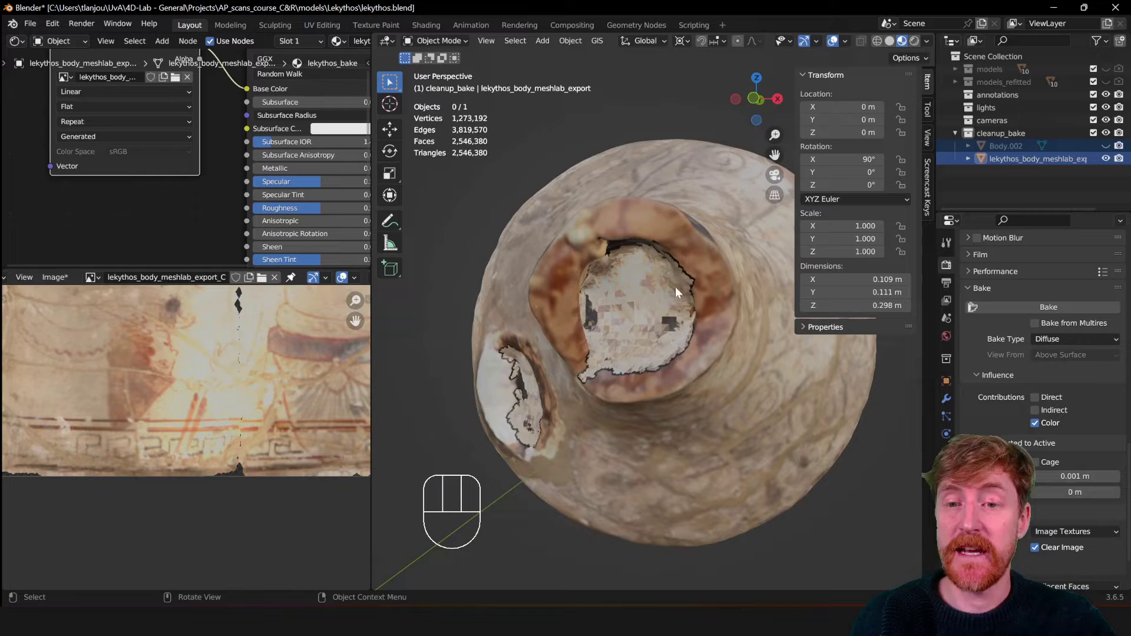